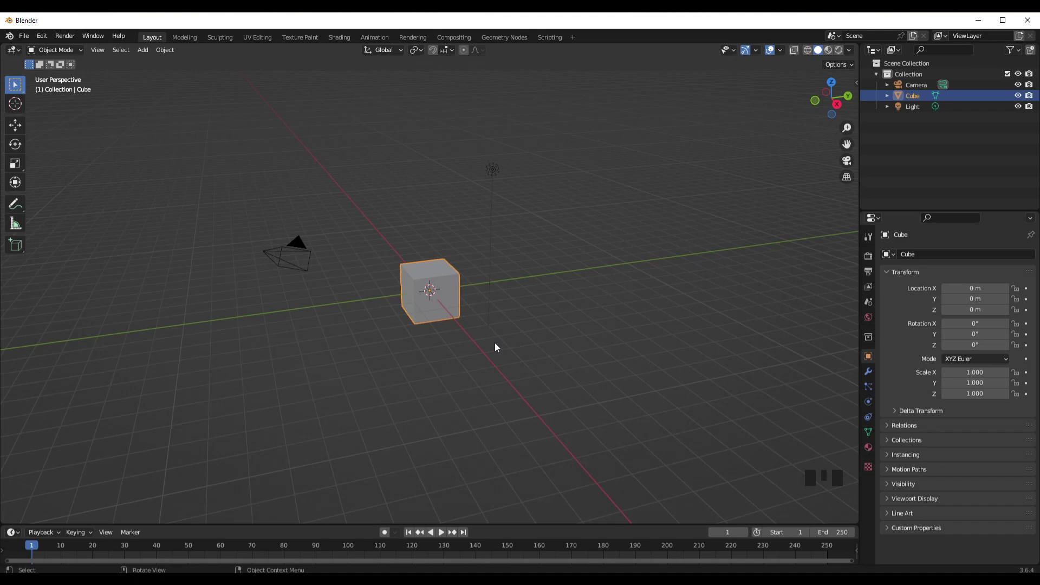
Step: Zoom in and out around the default cube to look over the startup scene
scroll("up", 3)
scroll("up", 3)
scroll("down", 3)
scroll("up", 3)
scroll("up", 3)
scroll("down", 3)
scroll("up", 3)
scroll("up", 3)
scroll("down", 3)
Step: Orbit the view around the cube and deselect it by clicking empty space
left_click_drag(475, 306, 408, 309)
scroll("up", 3)
left_click_drag(522, 343, 511, 323)
scroll("down", 3)
left_click(605, 317)
scroll("up", 3)
scroll("down", 3)
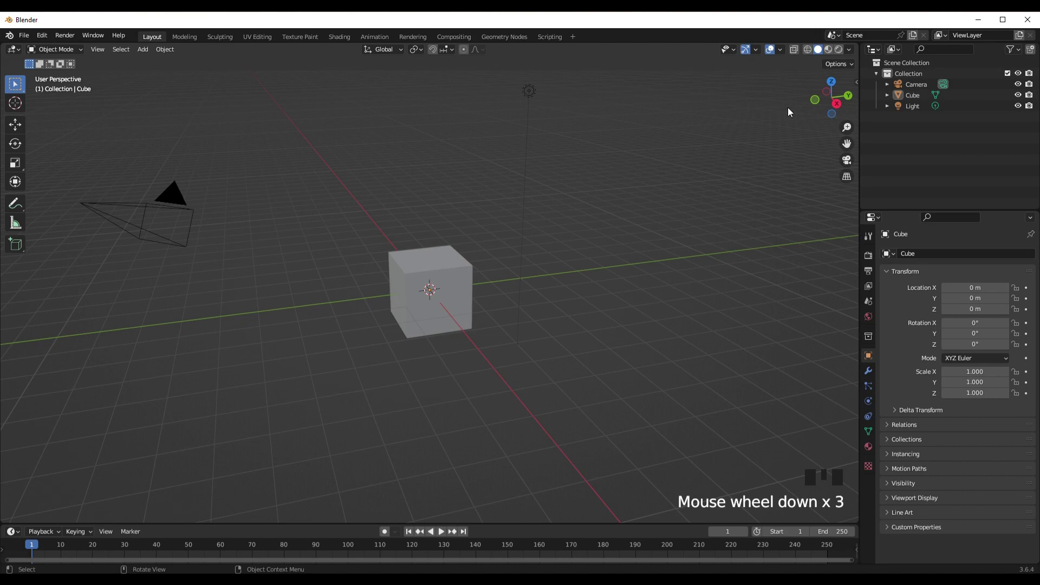
Step: Enable Cavity in the Viewport Shading popover from the header
left_click_drag(857, 54, 810, 297)
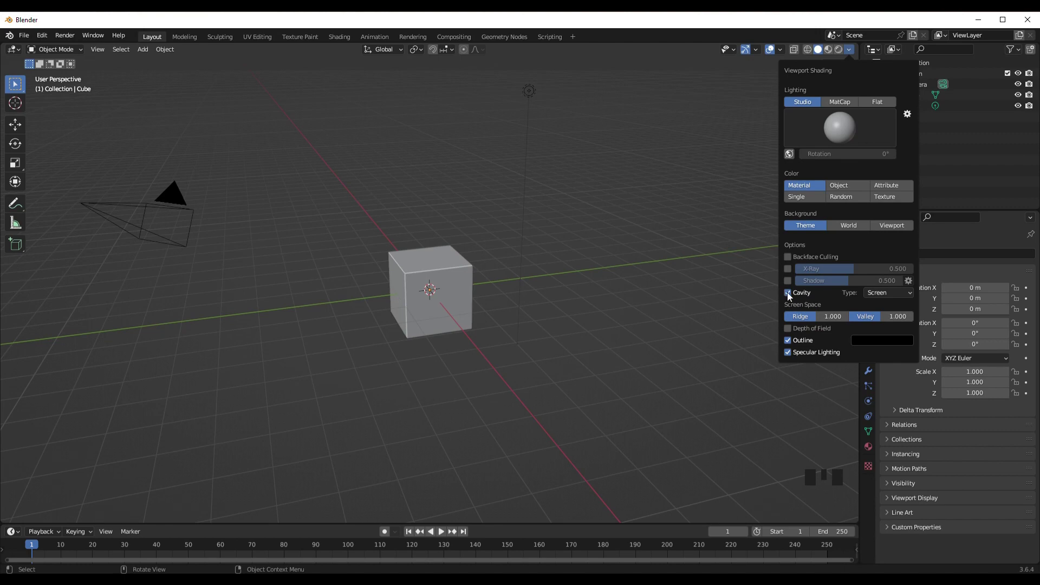
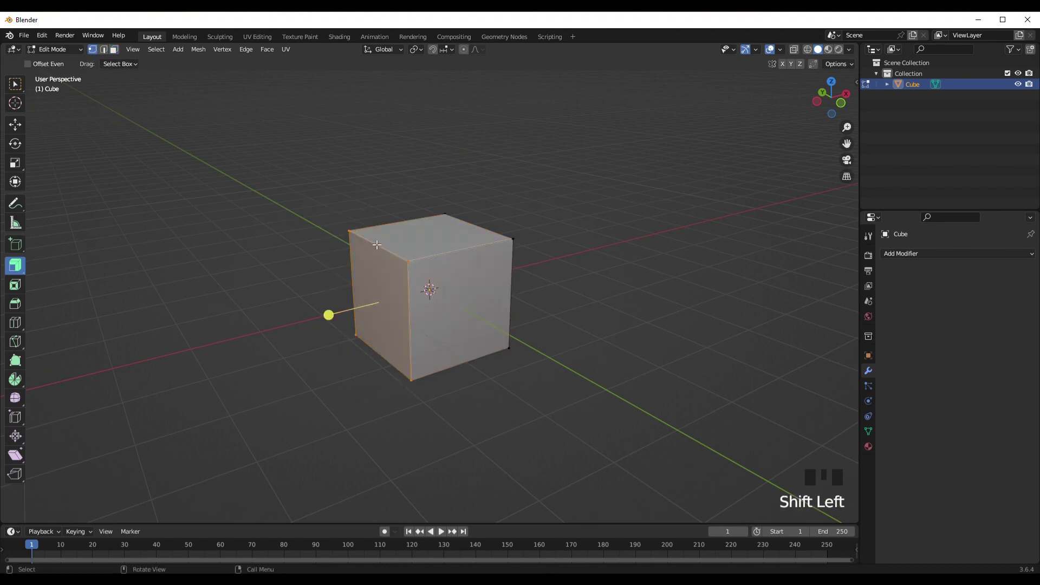
Step: Delete half of the cube's vertices so it can be mirrored across X
key("x")
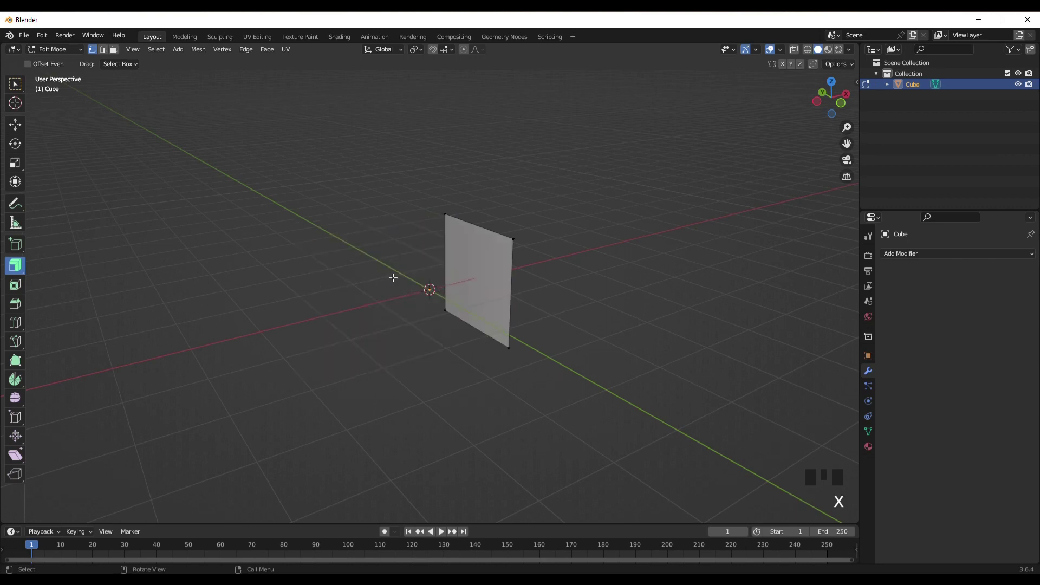
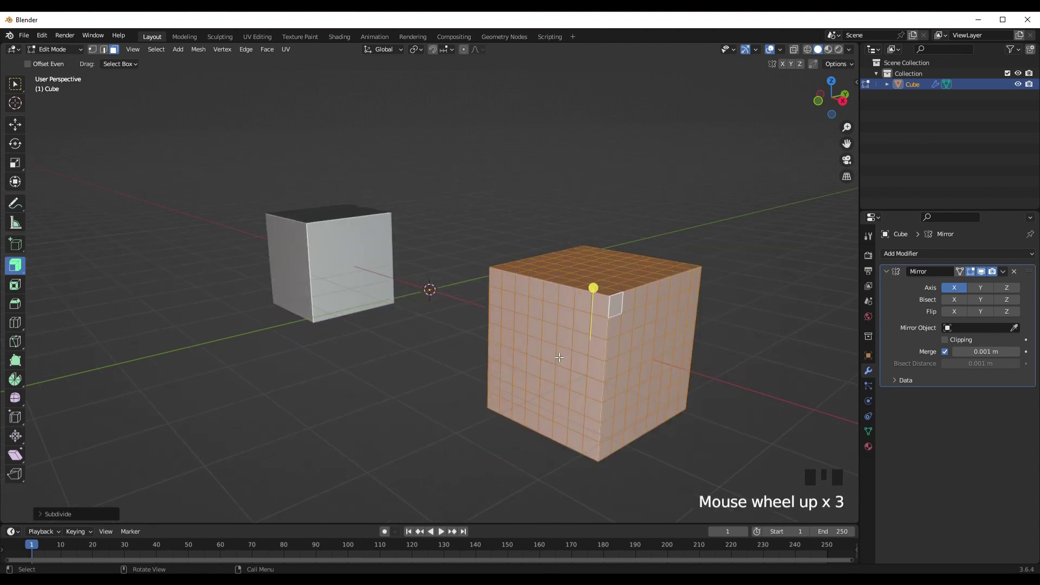
Step: Select the bottom rows of faces around the block to push out into a wider base
scroll("down", 3)
left_click(475, 358)
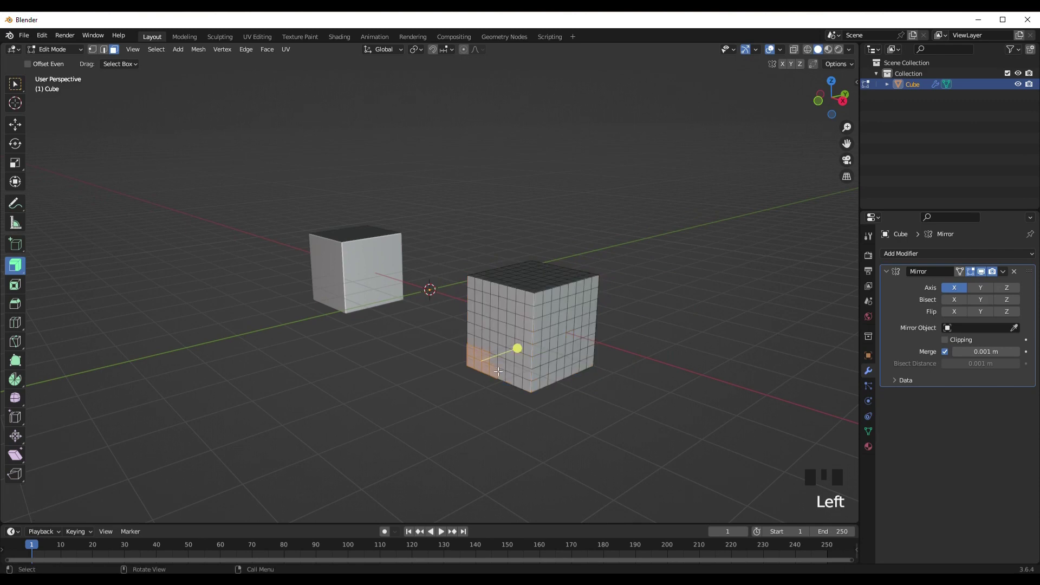
left_click(505, 371)
left_click(525, 378)
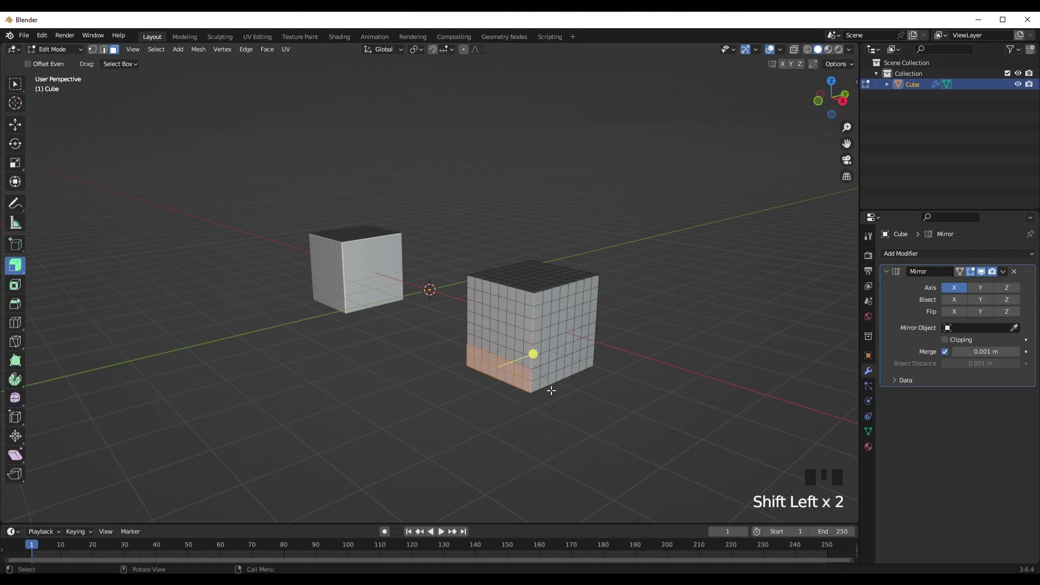
scroll("down", 3)
left_click(531, 336)
left_click(537, 328)
scroll("down", 3)
scroll("up", 3)
scroll("down", 3)
scroll("up", 3)
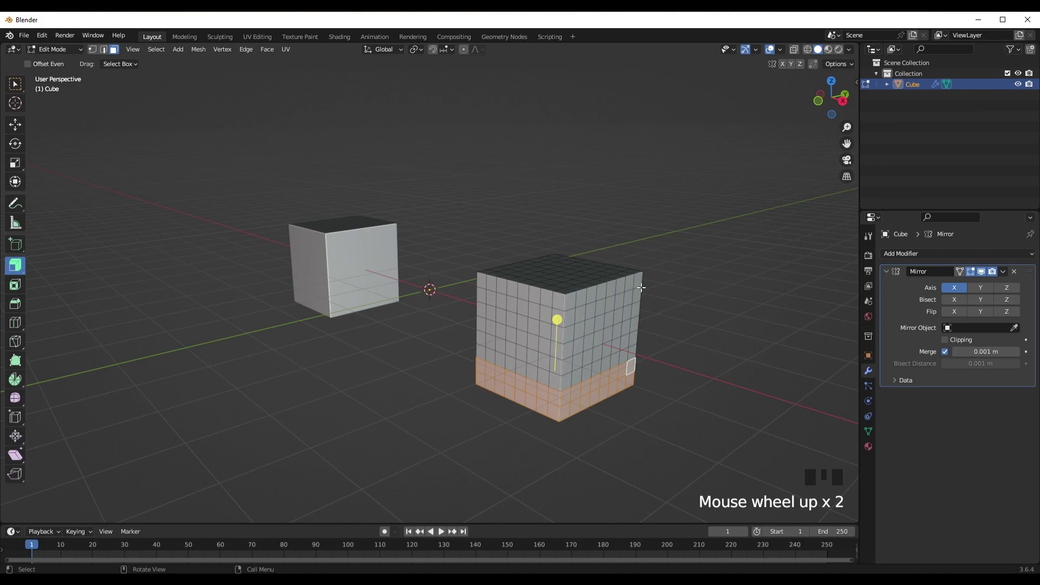
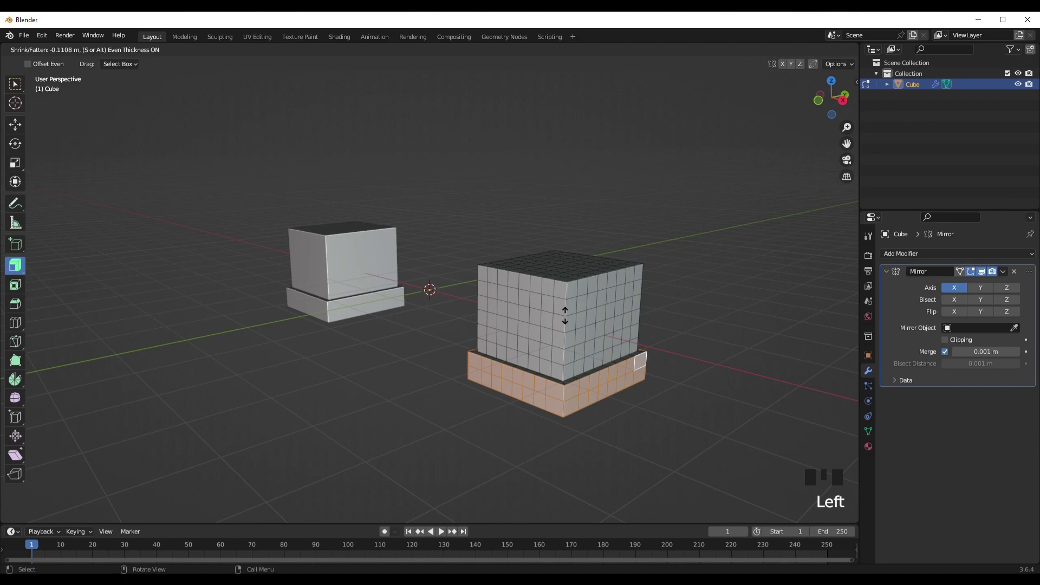
Step: Extrude the middle band and upper section outward into stepped tiers above the base
left_click(490, 319)
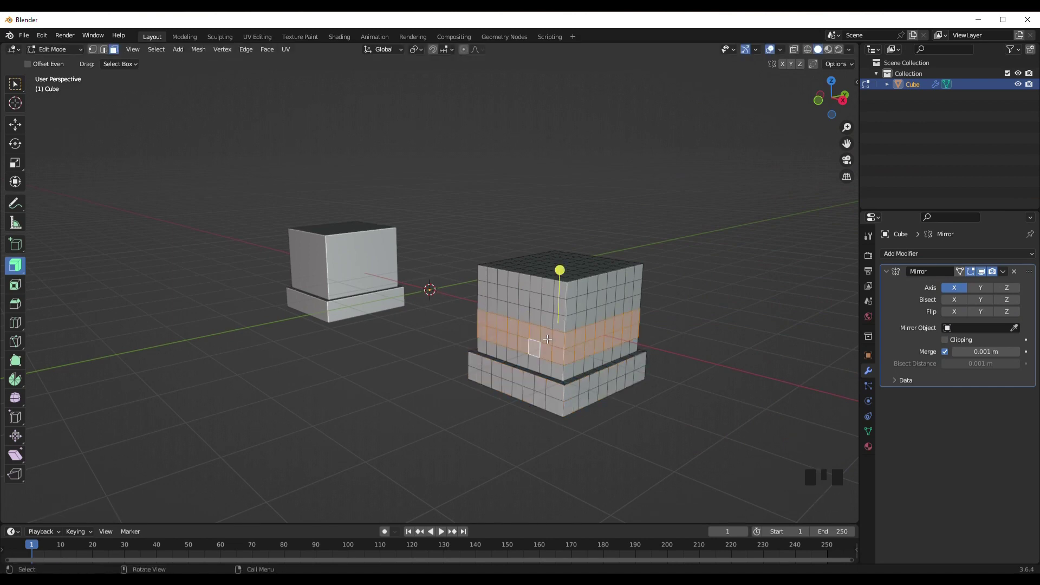
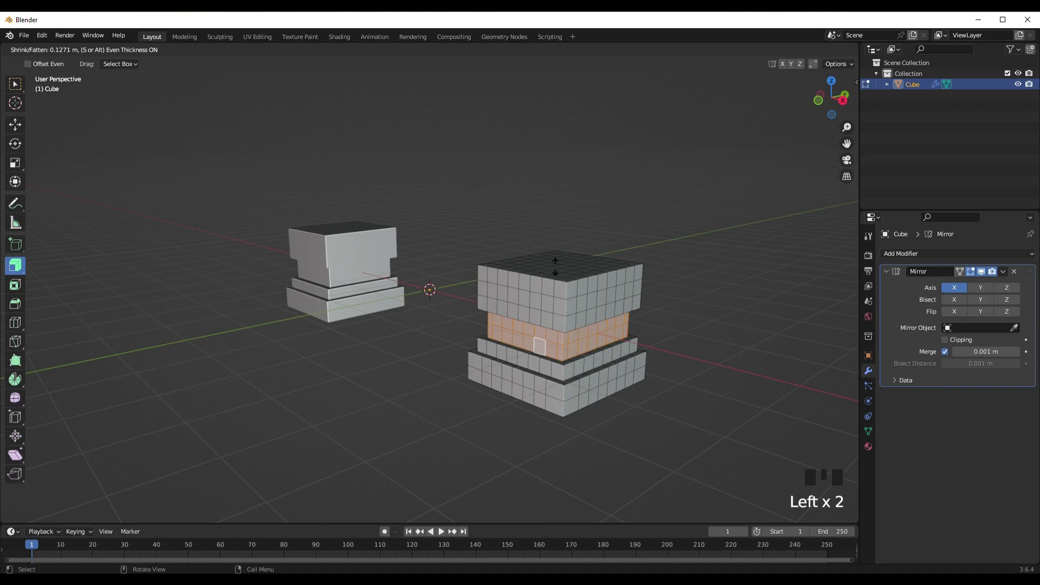
middle_click(613, 365)
key("Tab")
left_click_drag(570, 345, 551, 353)
scroll("up", 3)
key("Tab")
left_click_drag(542, 337, 569, 344)
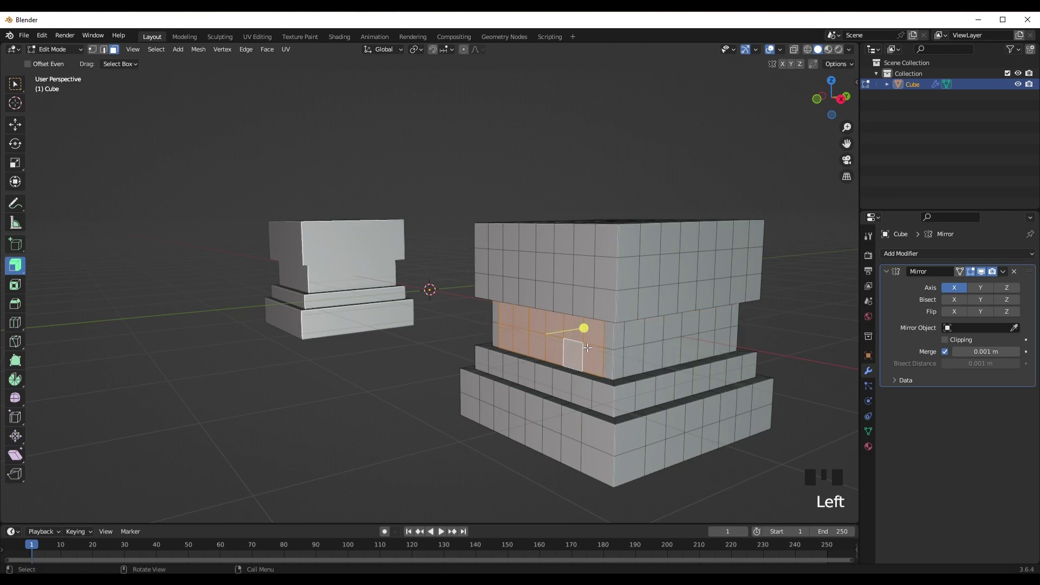
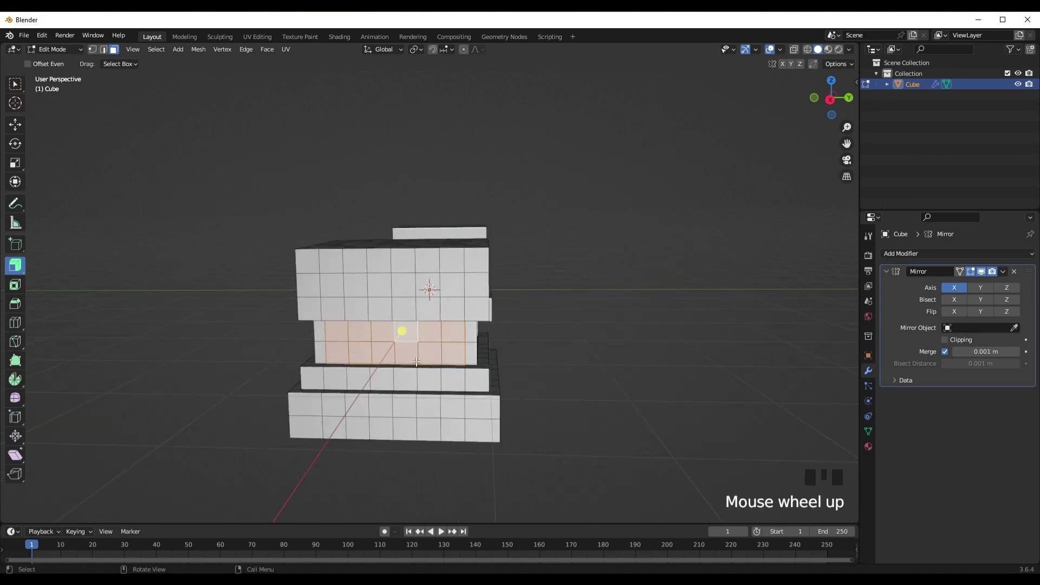
Step: Inset the middle band into a framed panel and extrude it inward into the block
key("i")
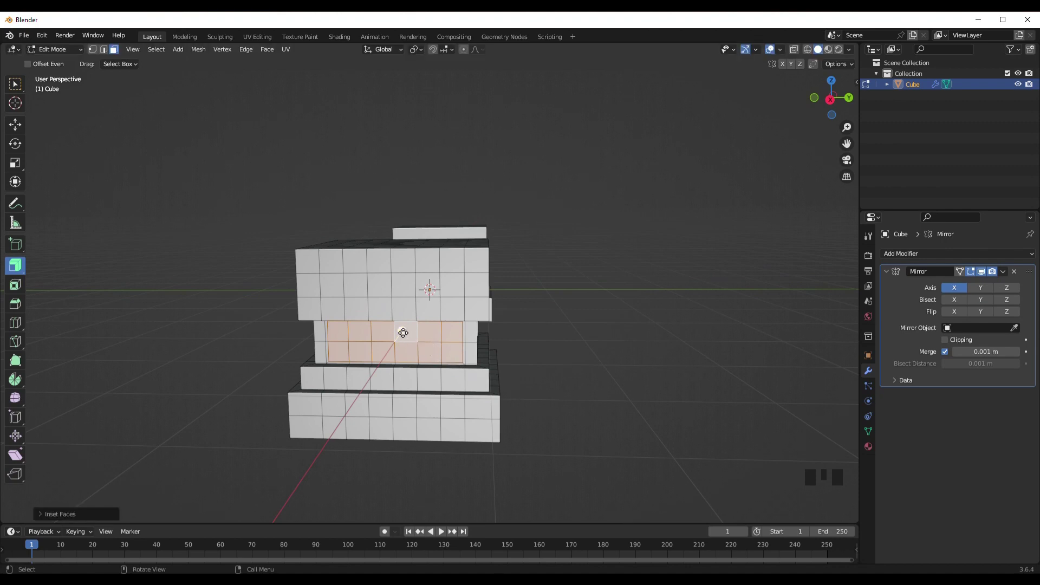
key("e")
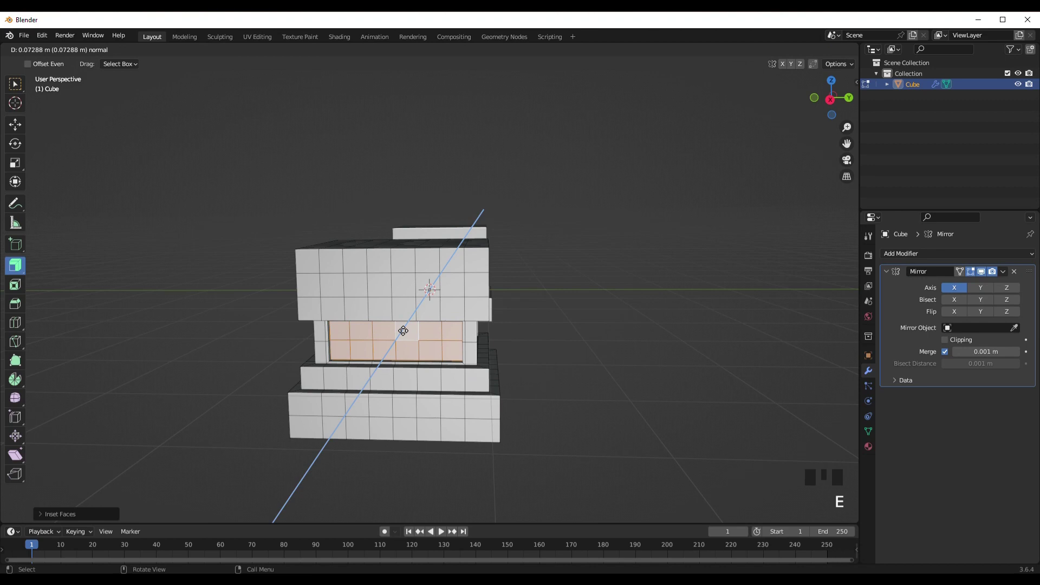
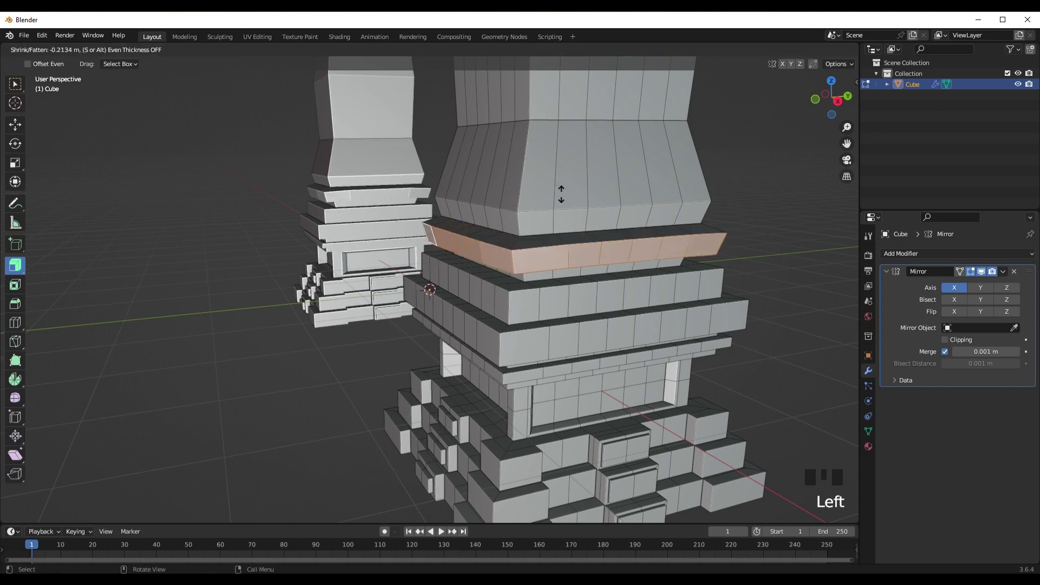
Step: Scale down the extruded band and select the corner ledge faces beneath the shaft
key("s")
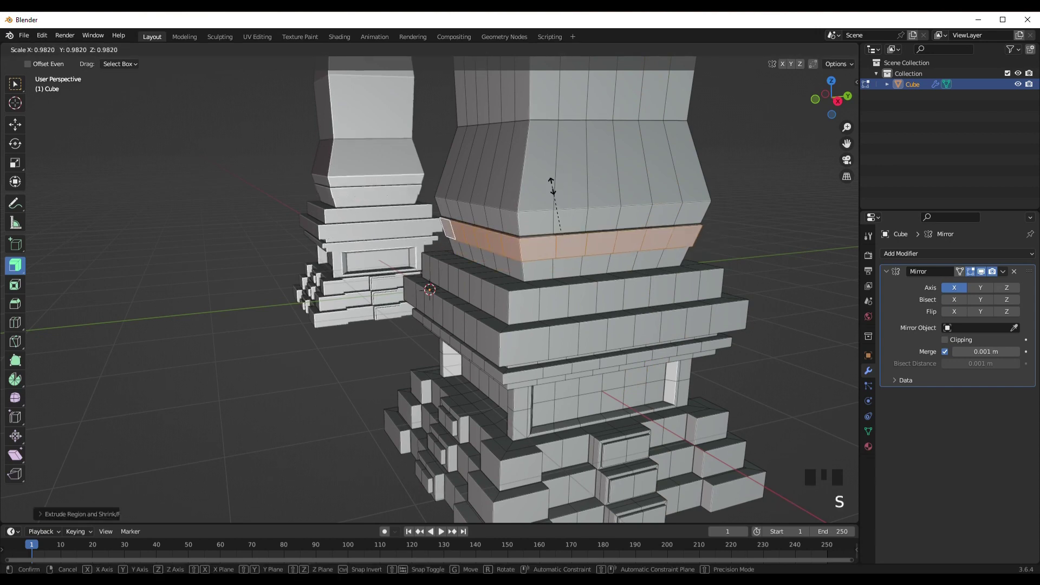
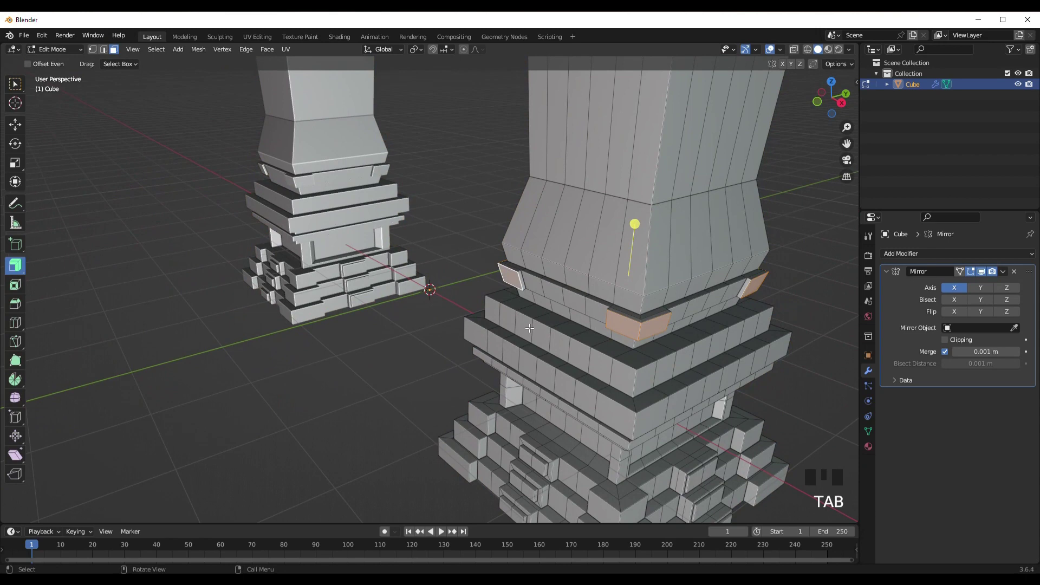
left_click(535, 326)
left_click_drag(562, 341, 572, 347)
left_click(595, 356)
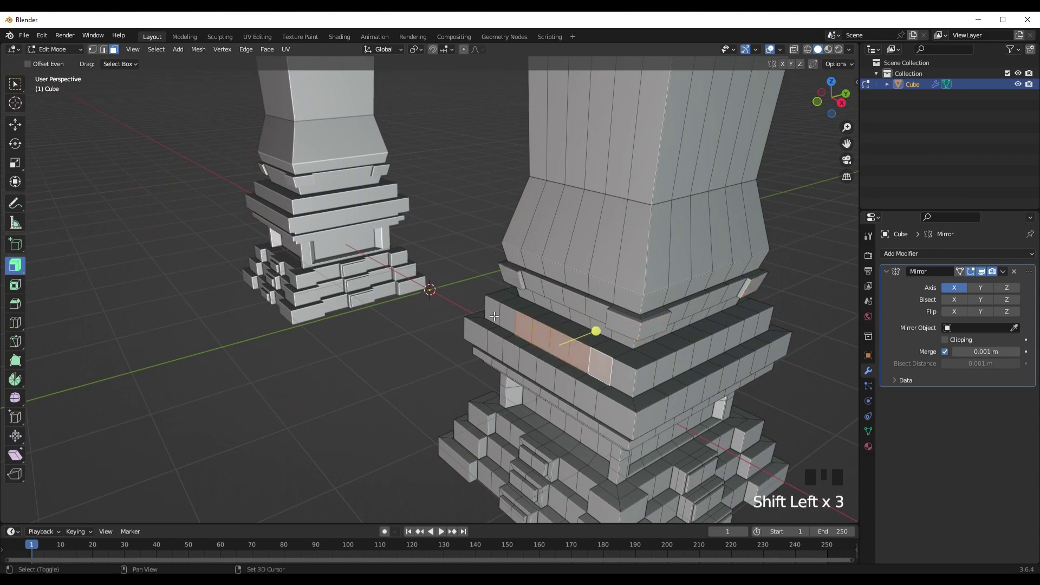
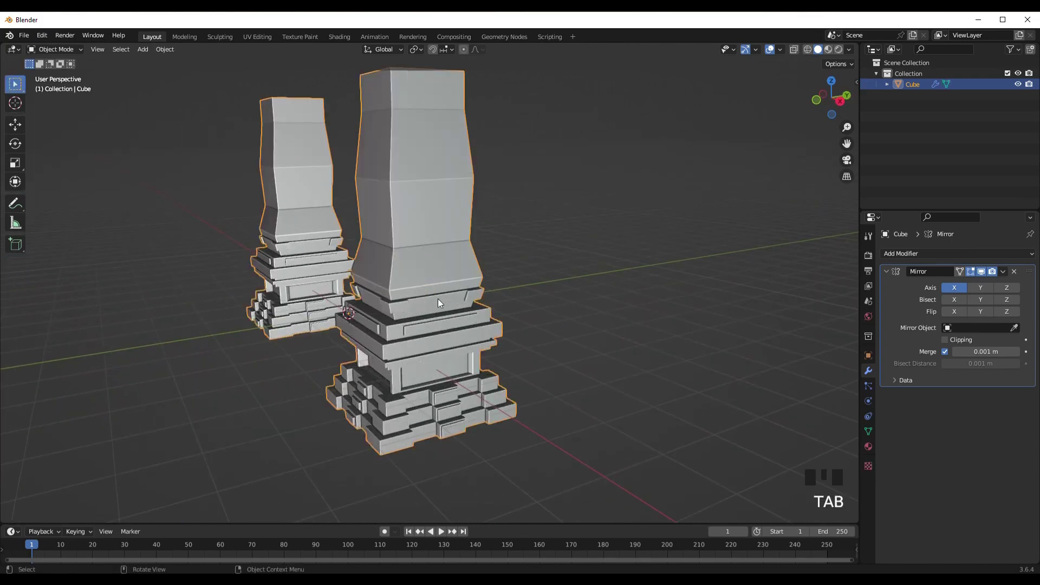
Step: Orbit and reposition the view onto the two mirrored pillars
left_click_drag(494, 316, 523, 301)
scroll("down", 3)
left_click_drag(468, 367, 414, 163)
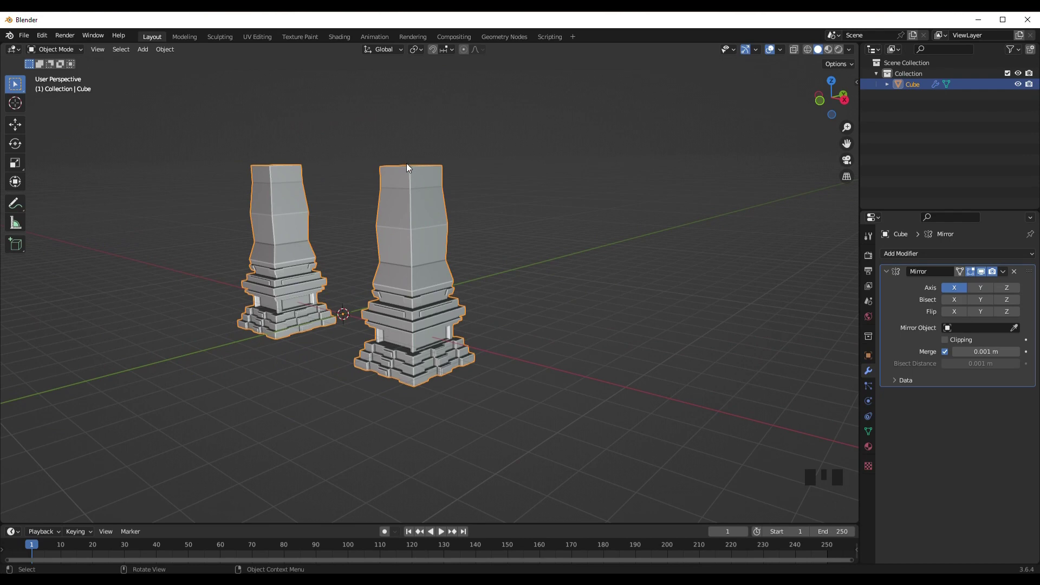
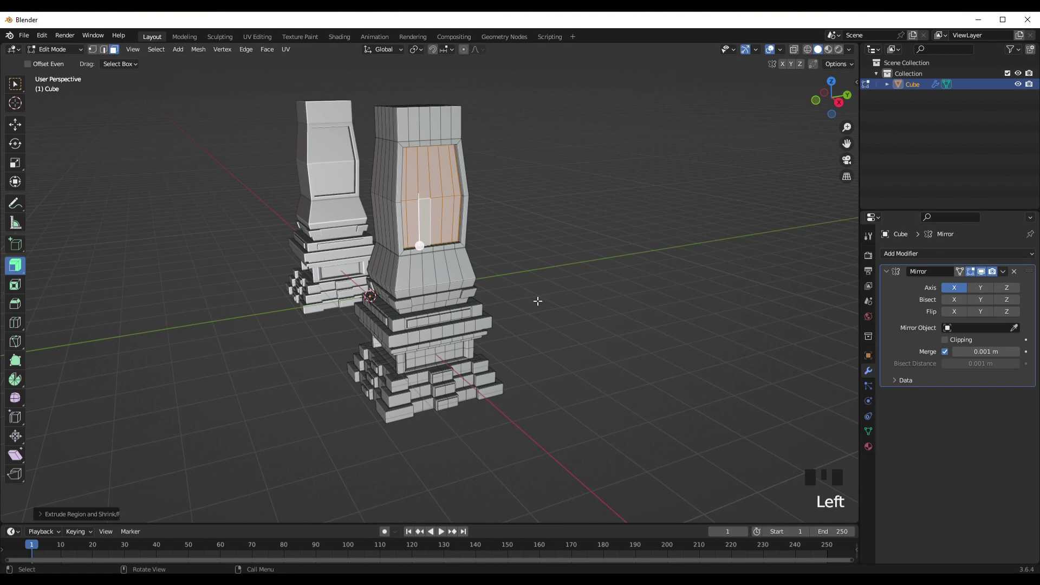
Step: Shrink the extruded front panel and inset framed panels on the column's front and side faces
key("s")
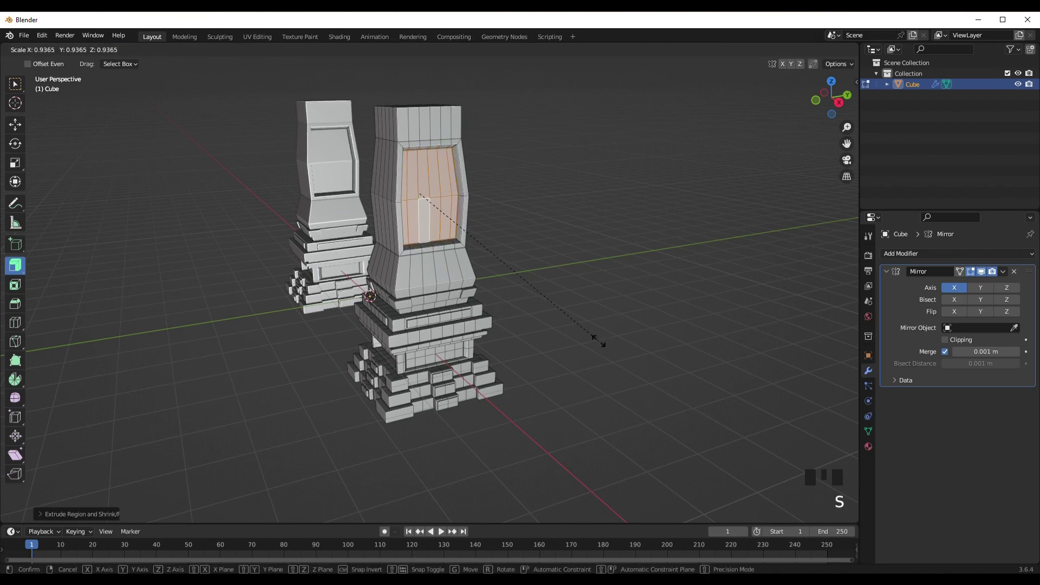
key("i")
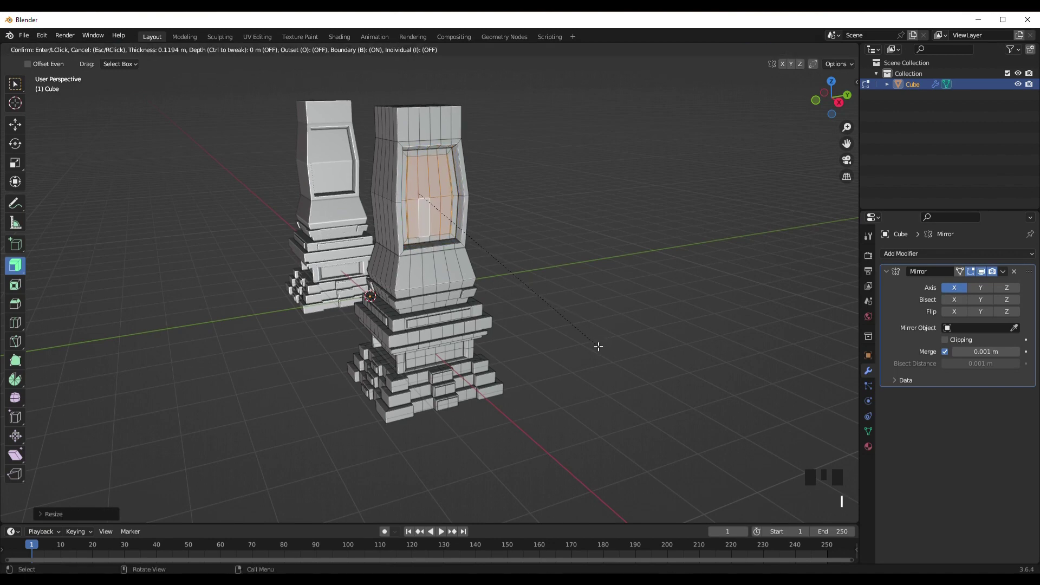
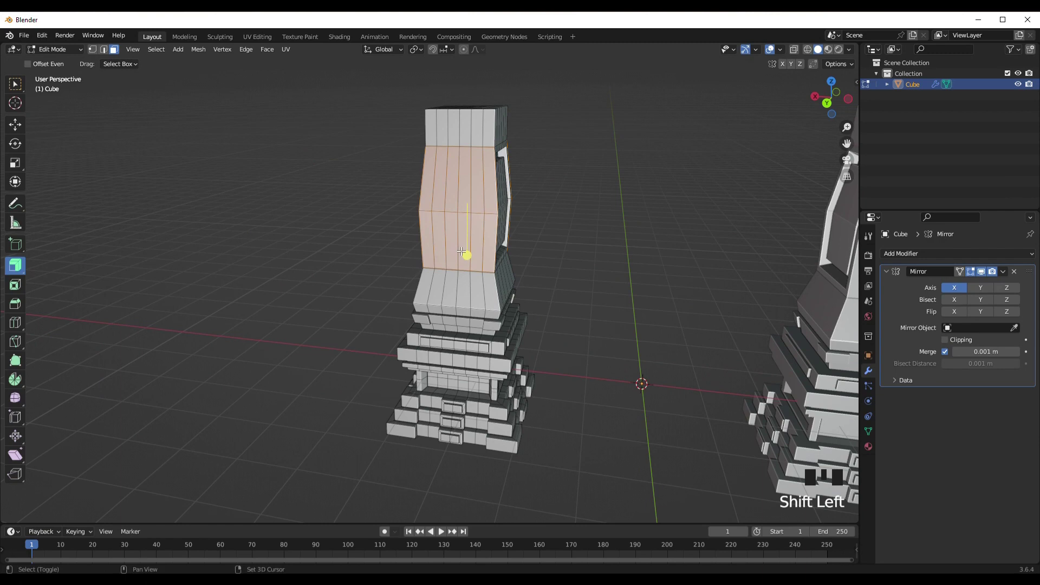
key("i")
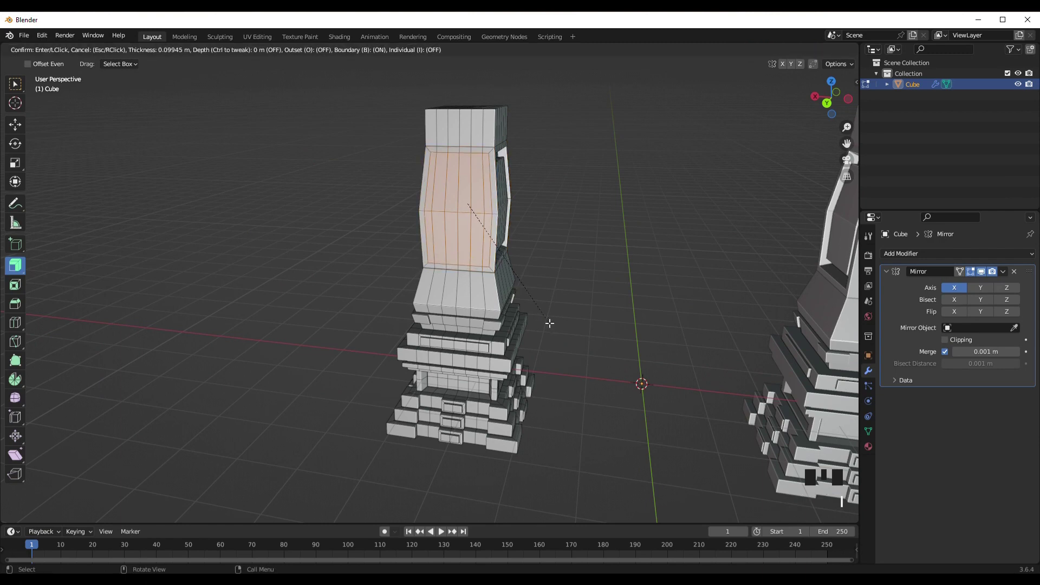
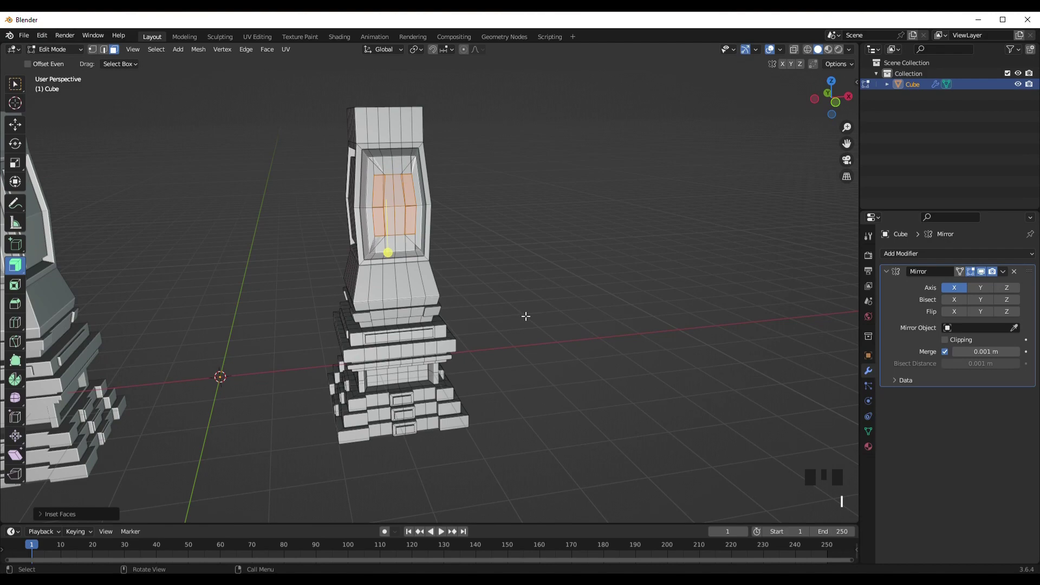
Step: Redo the inset on the recessed panel faces and inspect the pillar in Object Mode
key("ctrl+z")
key("i")
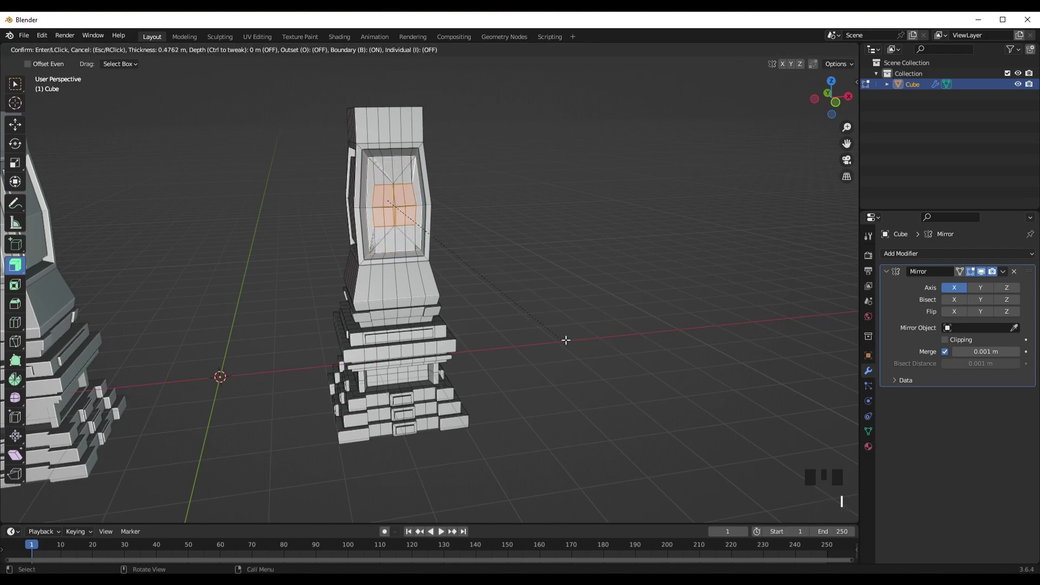
key("ctrl+z")
key("Tab")
left_click_drag(352, 343, 473, 330)
scroll("up", 3)
scroll("down", 3)
scroll("up", 3)
left_click_drag(362, 332, 352, 336)
Step: Re-enter Edit Mode and box-select faces on the decorative band beneath the column
key("Tab")
left_click_drag(323, 247, 352, 258)
left_click_drag(375, 288, 291, 255)
left_click_drag(291, 255, 327, 263)
left_click_drag(388, 293, 479, 252)
left_click(479, 252)
middle_click(435, 297)
left_click(489, 284)
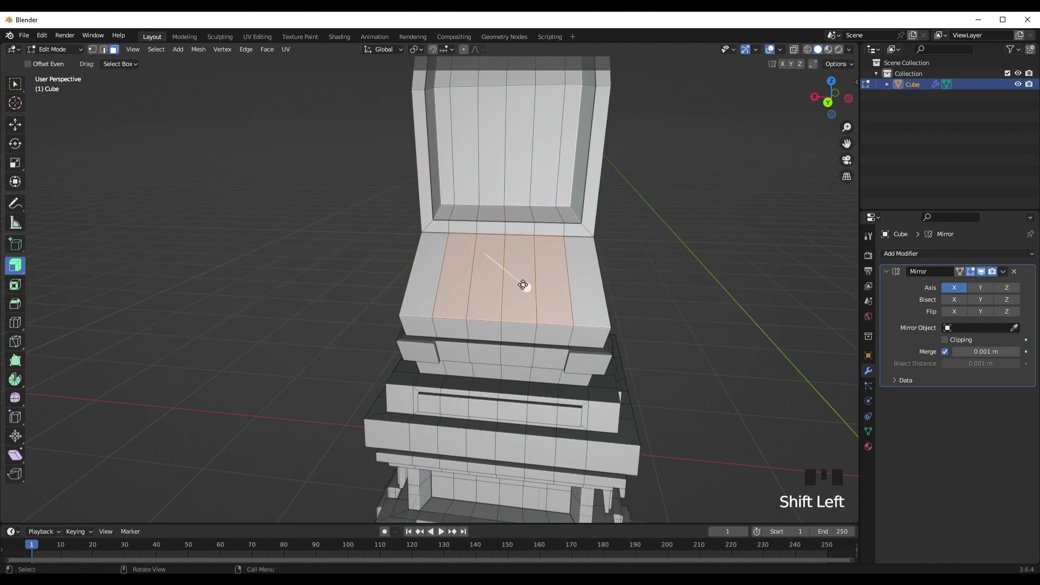
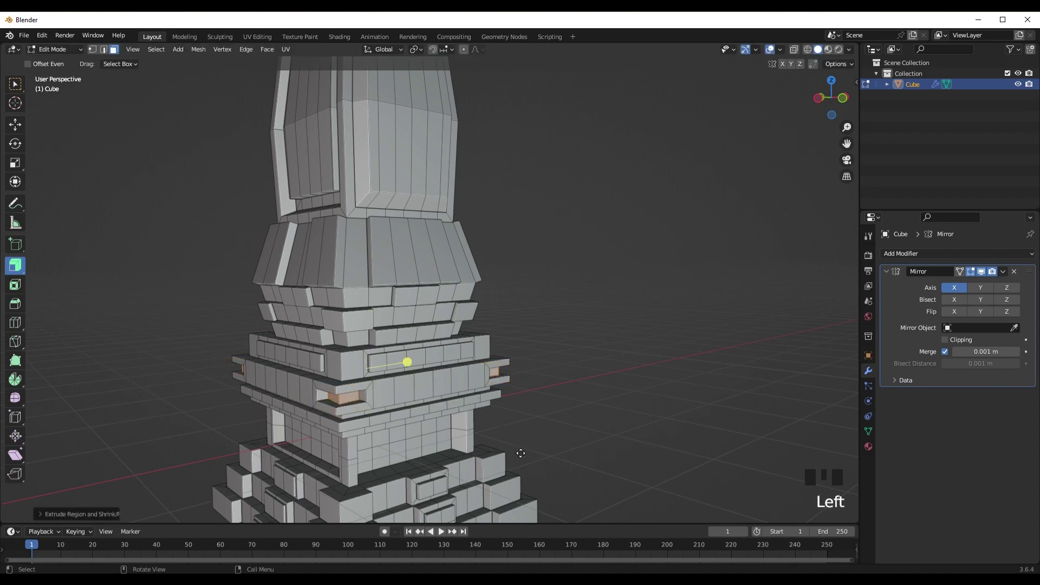
Step: Inset the lower band faces and push the small face inward as a recessed window opening
key("i")
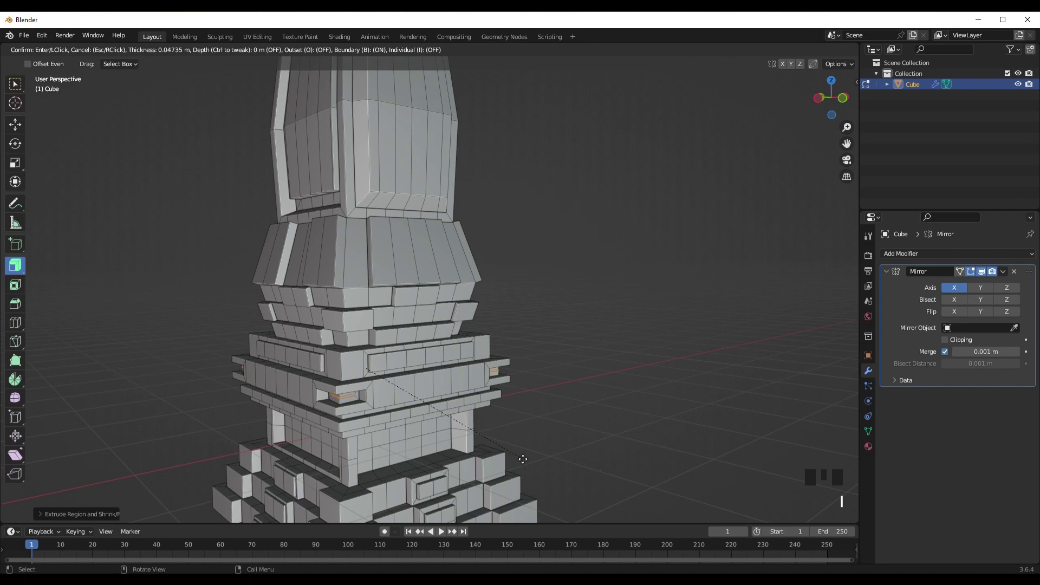
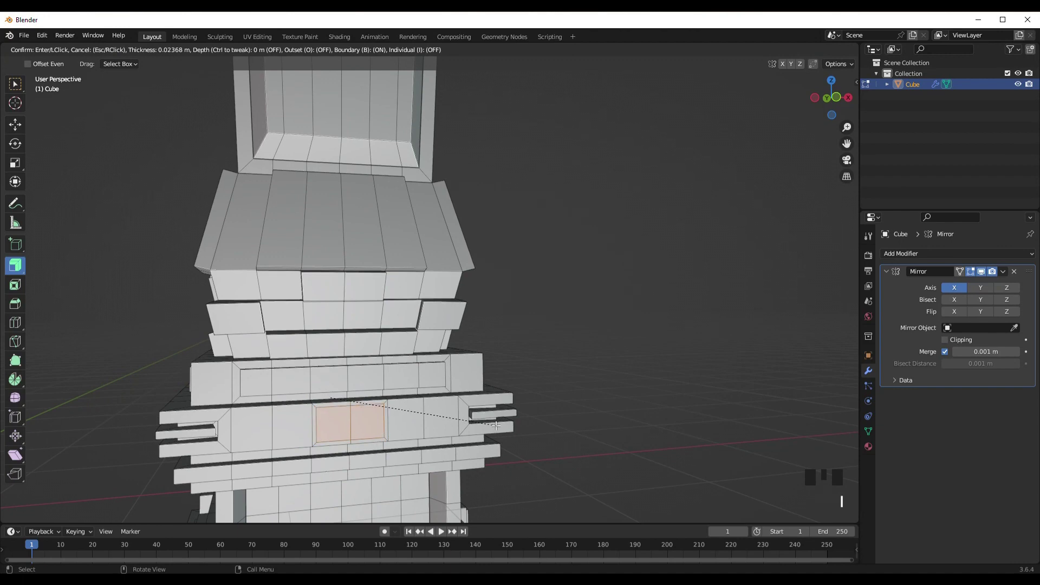
left_click(334, 358)
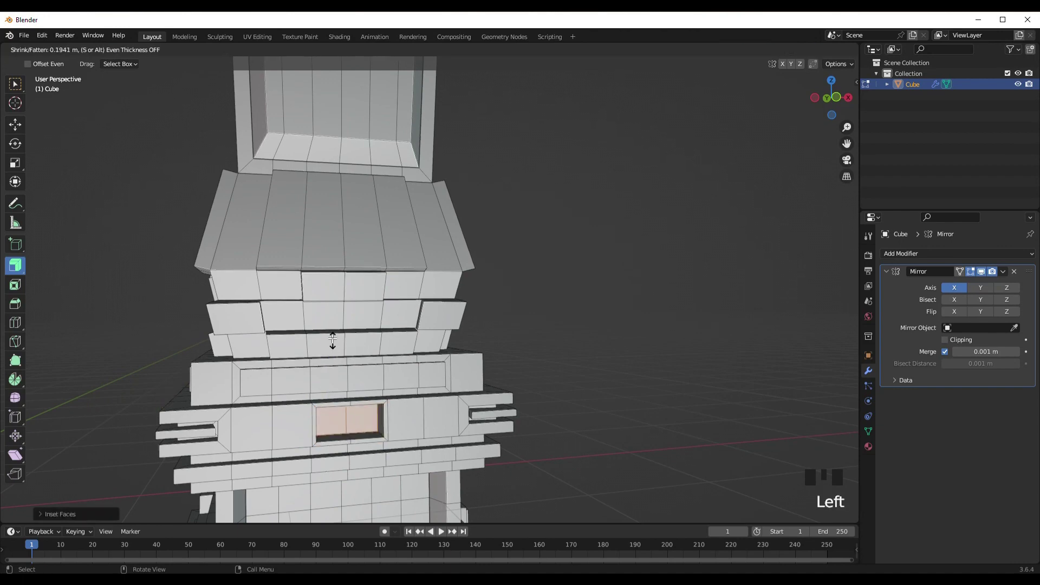
key("i")
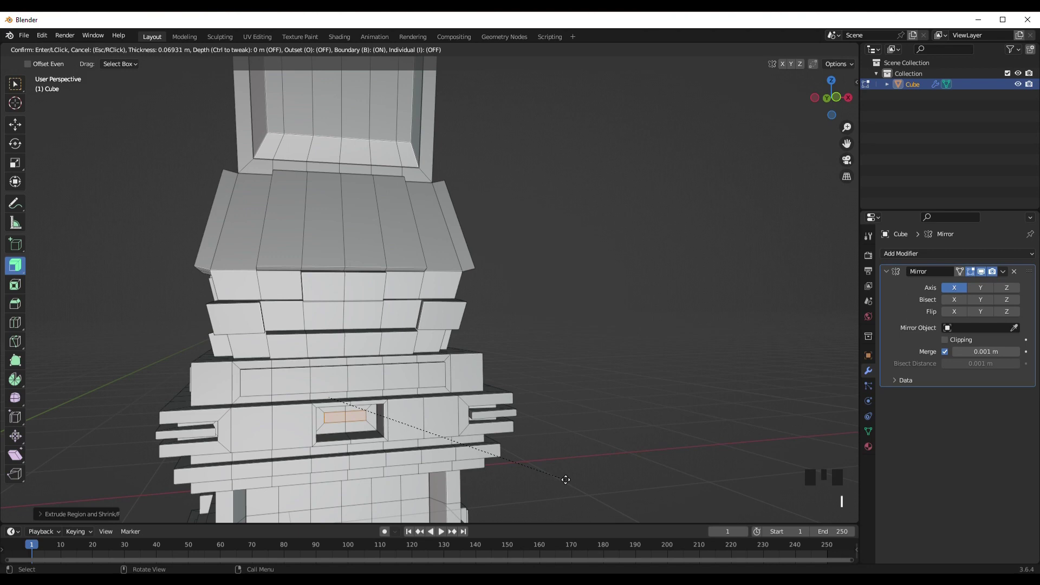
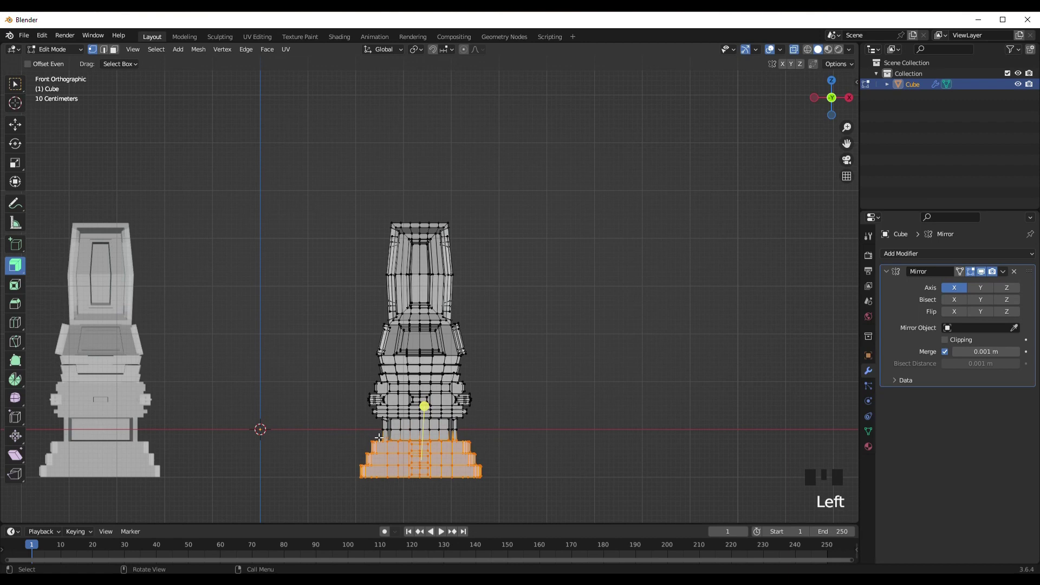
Step: Duplicate the stepped base as a separate object and lift it above the column to flip as a cap
key("shift+d")
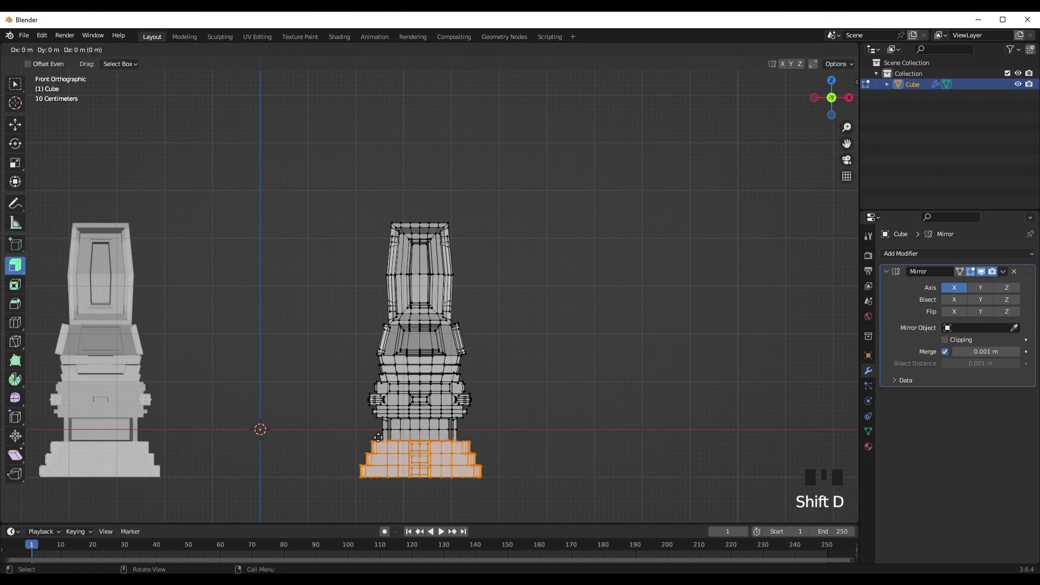
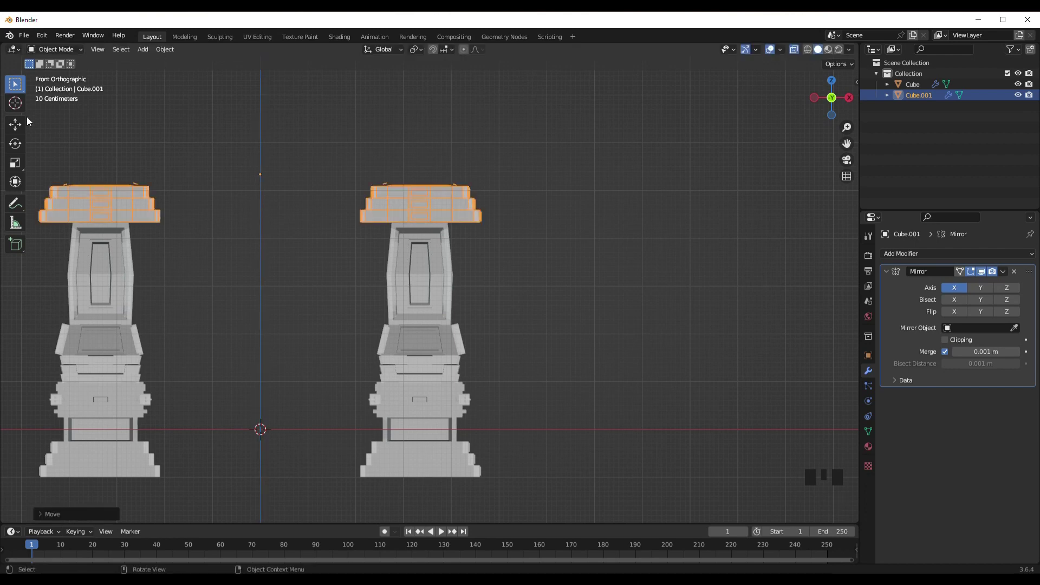
left_click(13, 151)
left_click_drag(451, 215, 466, 219)
left_click(466, 220)
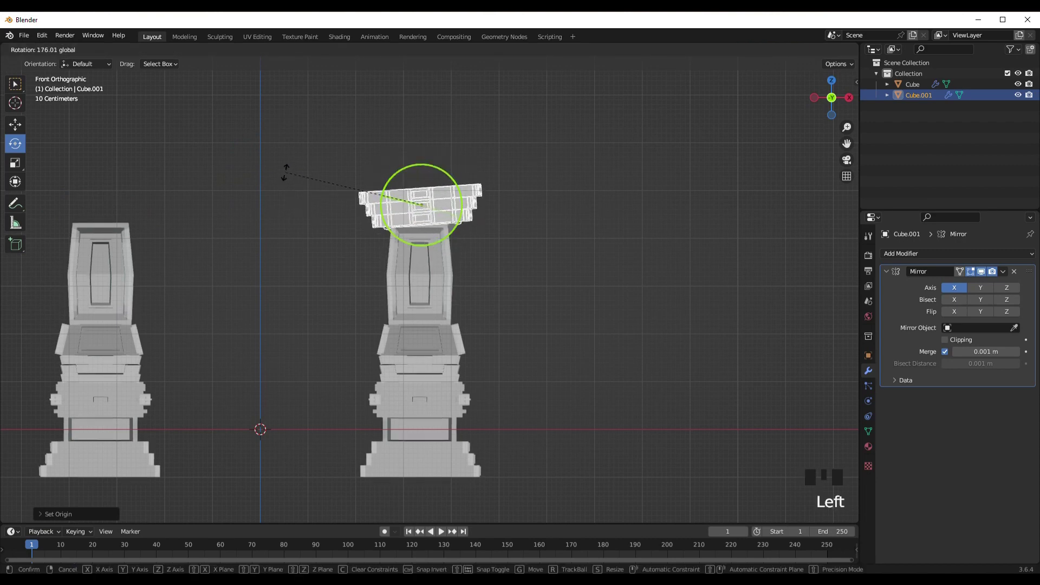
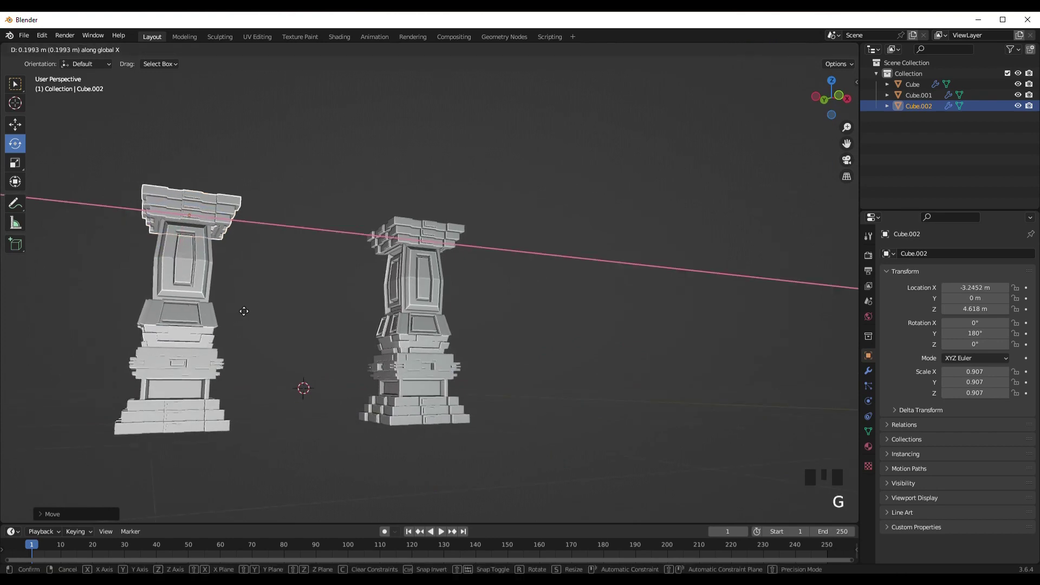
Step: Place the second capped pillar along X and frame the gap between the pillar tops
left_click(297, 306)
left_click_drag(265, 340, 290, 376)
scroll("down", 3)
left_click_drag(320, 409, 450, 375)
scroll("up", 3)
left_click(421, 439)
left_click_drag(295, 320, 251, 245)
left_click(262, 255)
Step: Add a cube at cap height and stretch it sideways as the first lintel layer
key("shift+a")
key("s")
key("g")
left_click(26, 171)
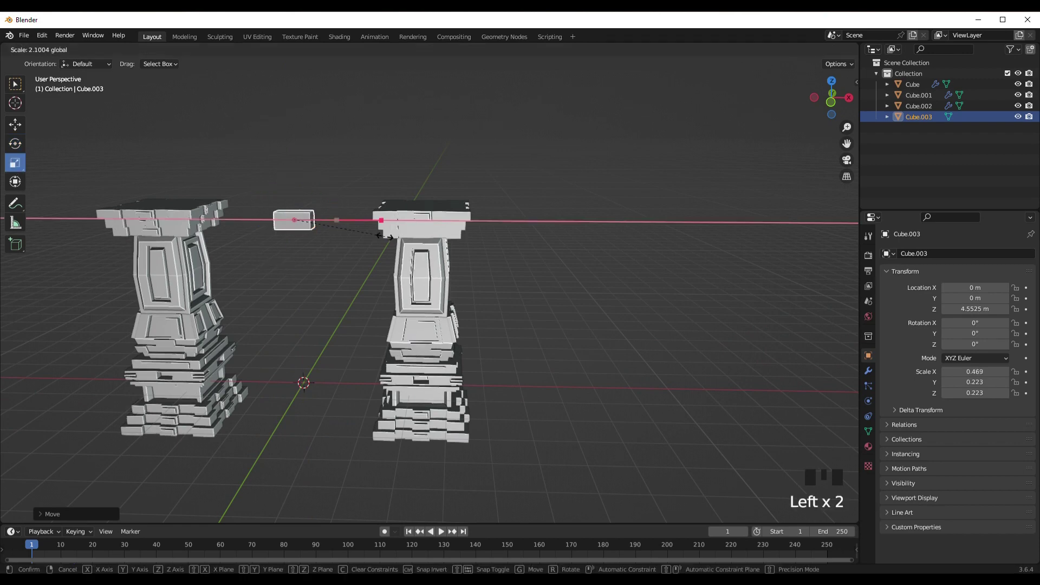
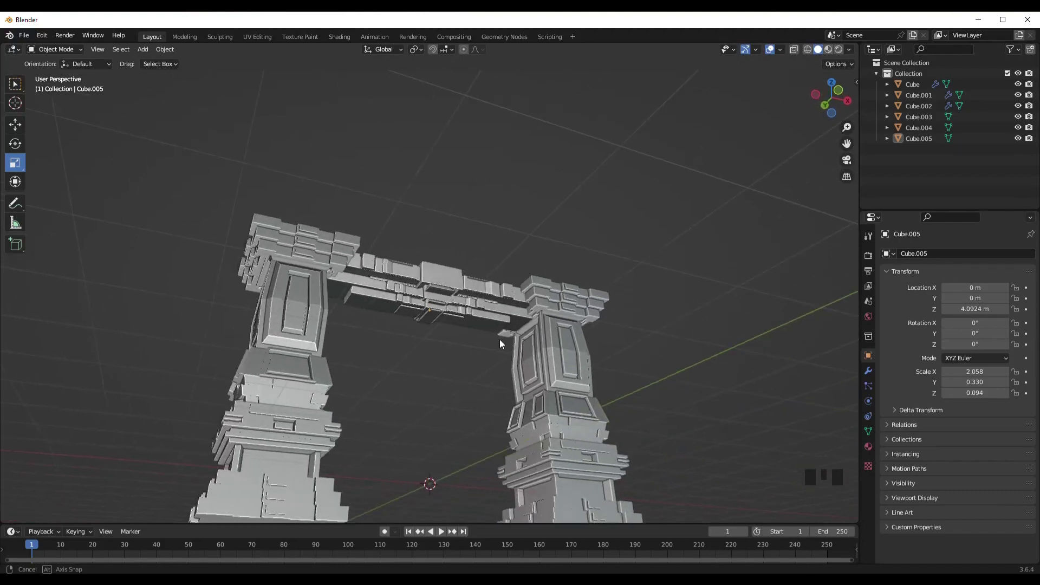
Step: Tidy the gateway selection, undoing a stray X delete, and return to Object Mode
left_click(443, 323)
left_click(489, 308)
key("x")
left_click_drag(454, 386, 439, 404)
key("ctrl+z")
left_click(440, 399)
left_click_drag(446, 406, 505, 335)
scroll("up", 3)
left_click_drag(405, 330, 368, 316)
scroll("up", 3)
left_click(313, 293)
left_click(321, 297)
key("Tab")
key("Tab")
scroll("down", 3)
middle_click(360, 371)
Step: Select all pillar and lintel objects of the gateway for moving
left_click(543, 160)
left_click_drag(522, 214, 519, 261)
scroll("up", 3)
scroll("down", 3)
left_click_drag(527, 284, 510, 297)
scroll("up", 3)
left_click(441, 361)
left_click(558, 317)
left_click(624, 269)
scroll("down", 3)
scroll("up", 3)
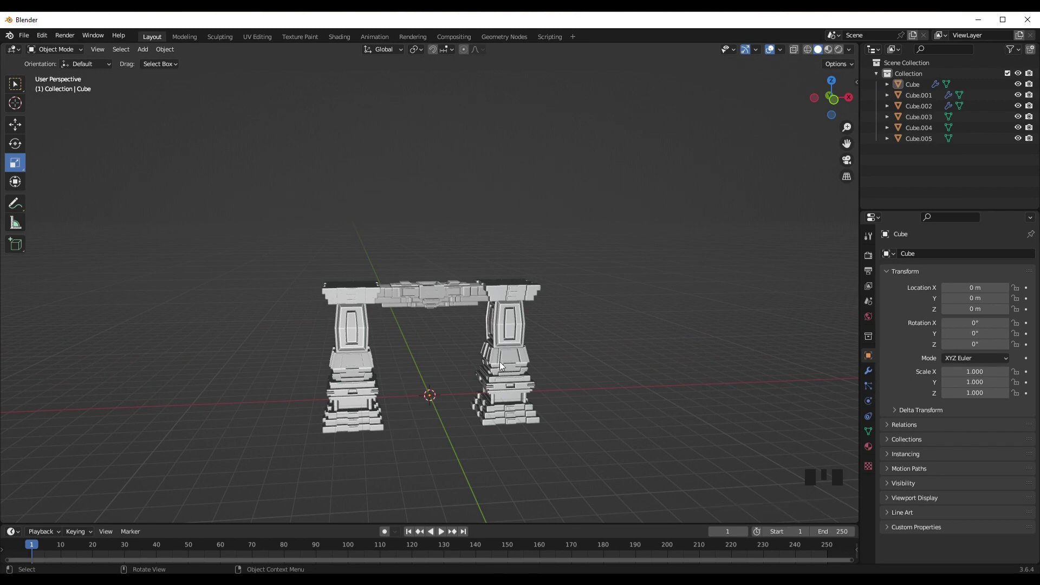
scroll("down", 3)
left_click(385, 271)
scroll("up", 3)
Step: Raise the gateway about 0.99 m along Z onto the grid floor and add a ground plane beneath it
key("g")
left_click_drag(625, 325, 605, 342)
middle_click(565, 341)
scroll("down", 3)
key("shift+a")
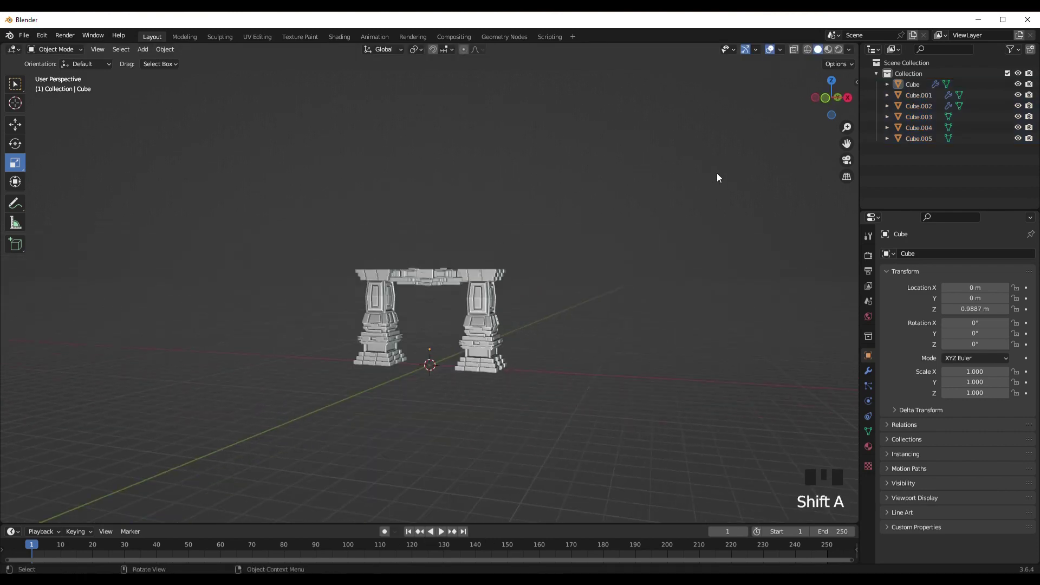
key("shift+a")
Step: Scale the new ground plane up to about 7.47 beneath the raised gateway
key("s")
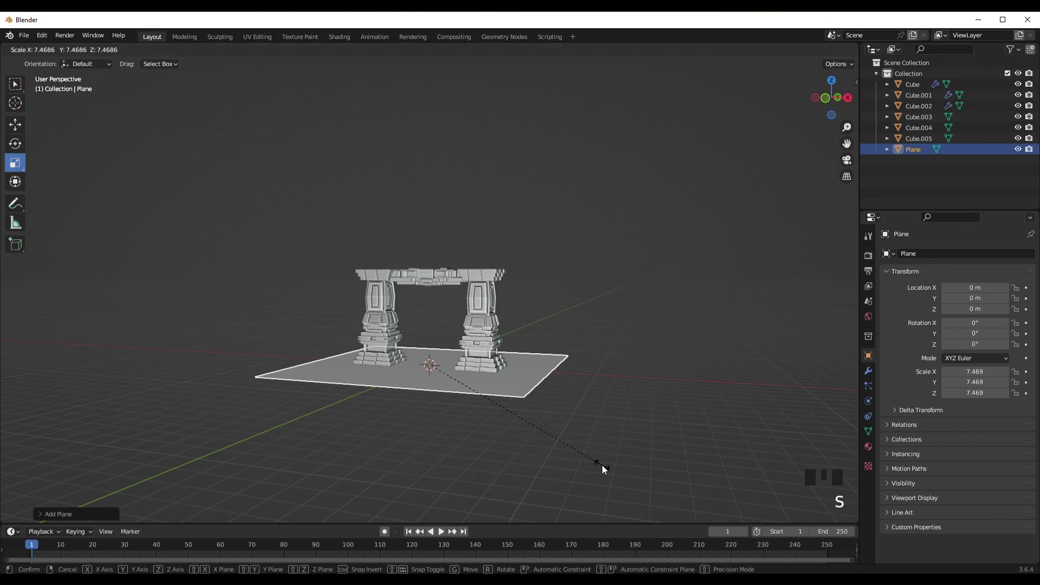
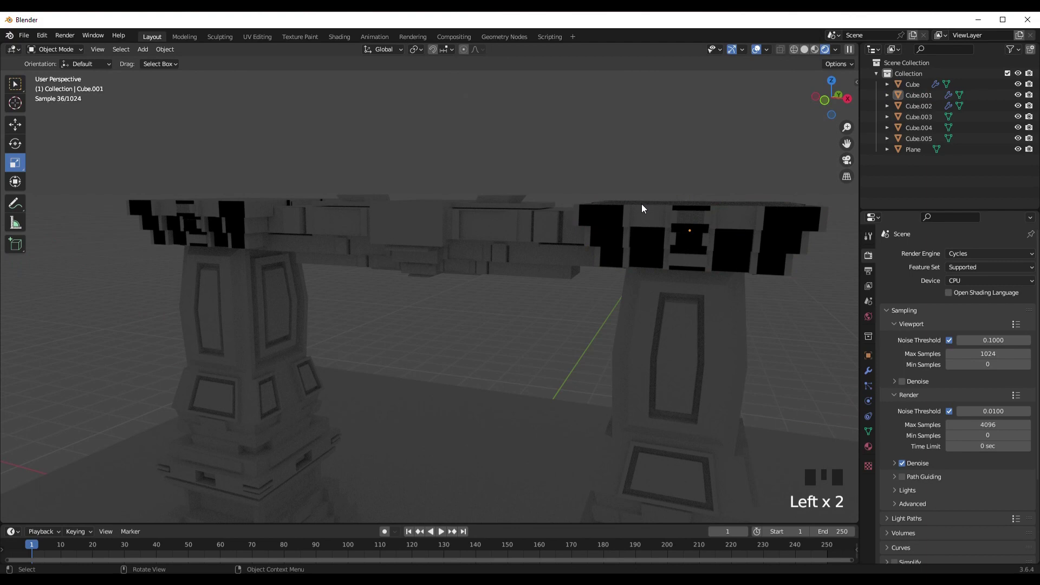
Step: Delete the top blocks, then undo four times to restore them after checking the gateway
scroll("down", 3)
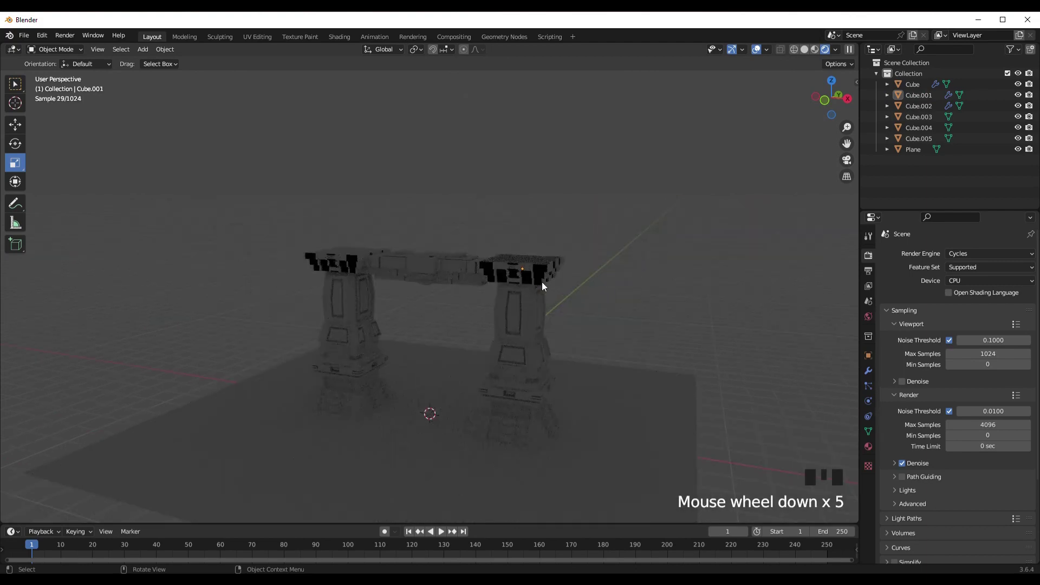
left_click(535, 275)
scroll("up", 3)
left_click(291, 244)
key("x")
left_click(424, 246)
key("g")
left_click_drag(553, 166, 554, 184)
left_click_drag(574, 217, 601, 206)
scroll("down", 3)
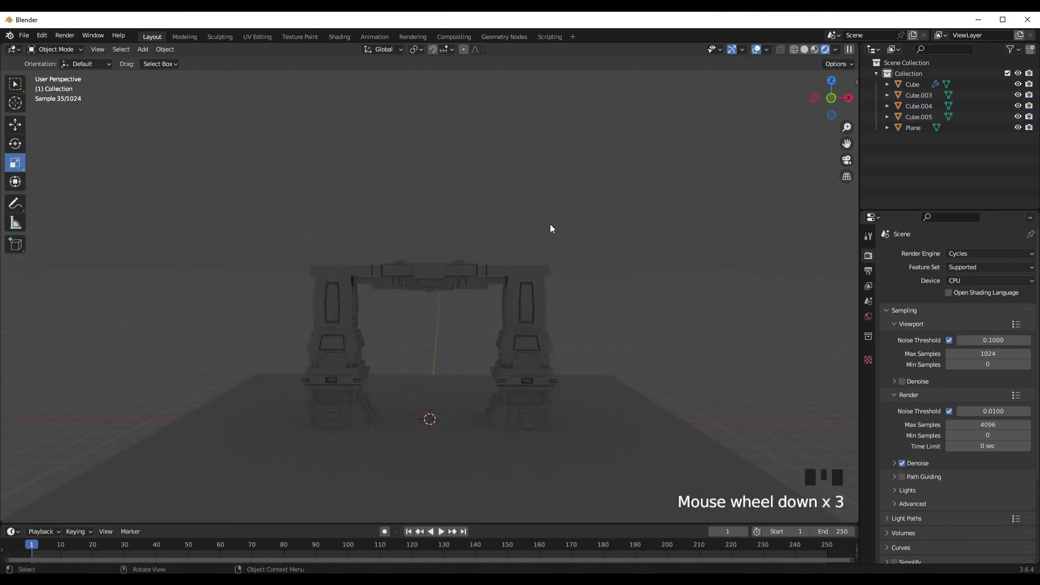
left_click_drag(526, 249, 527, 320)
key("ctrl+z")
key("ctrl+z")
key("ctrl+z")
key("ctrl+z")
Step: Select only the black-patterned block Cube.001 above the right pillar and delete it
left_click(615, 261)
scroll("up", 3)
left_click(569, 265)
scroll("down", 3)
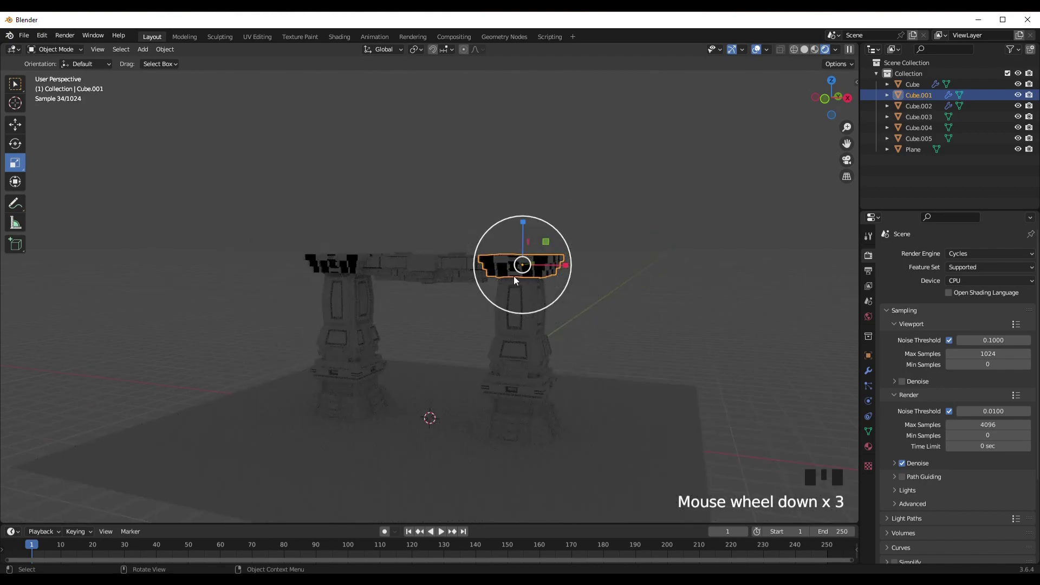
left_click(639, 246)
scroll("up", 3)
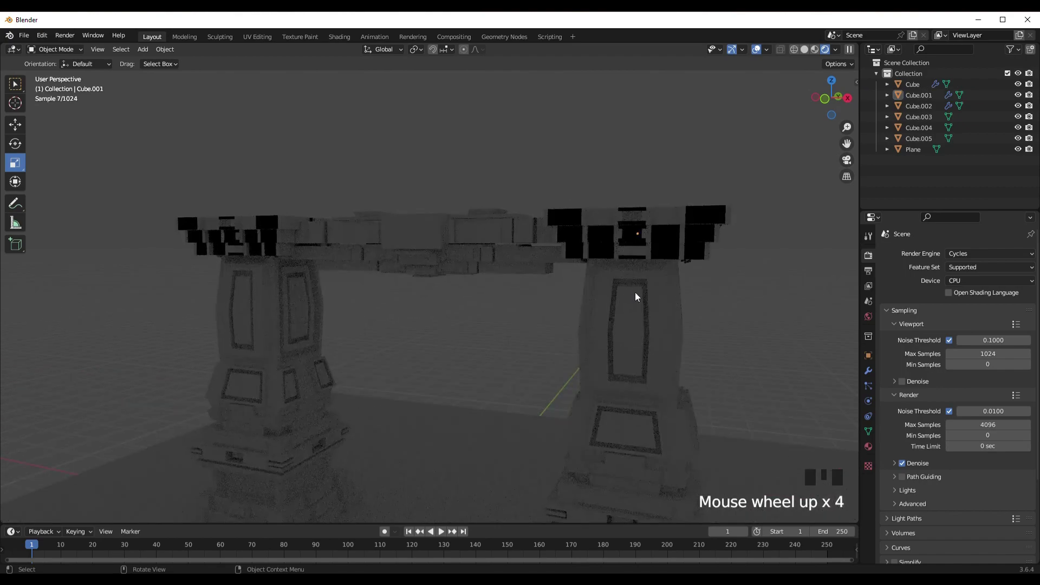
scroll("down", 3)
left_click_drag(638, 320, 677, 336)
scroll("down", 3)
left_click(430, 446)
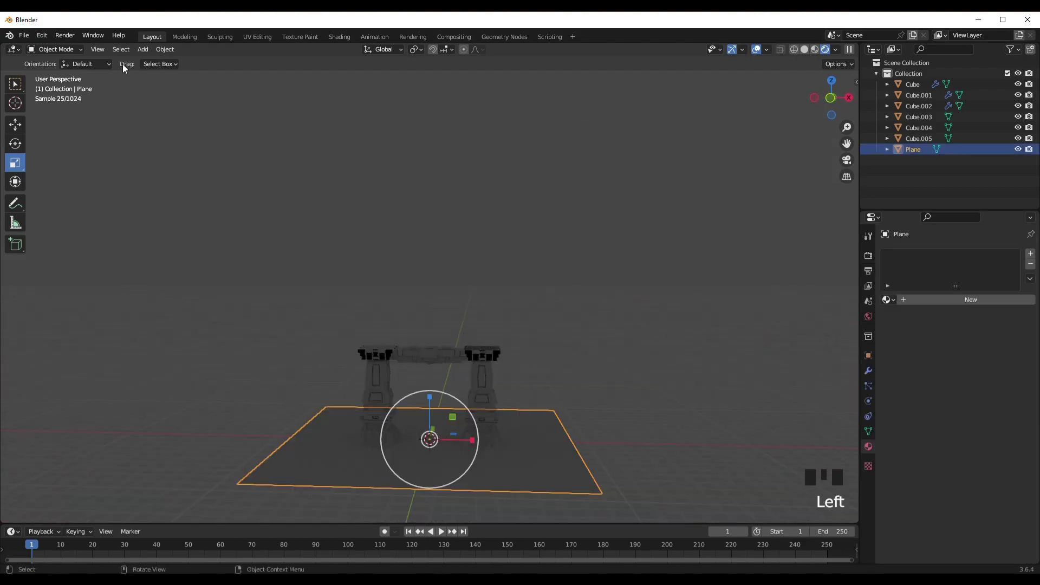
left_click_drag(102, 62, 533, 233)
left_click_drag(533, 233, 518, 244)
scroll("up", 3)
left_click(511, 242)
left_click(520, 180)
key("x")
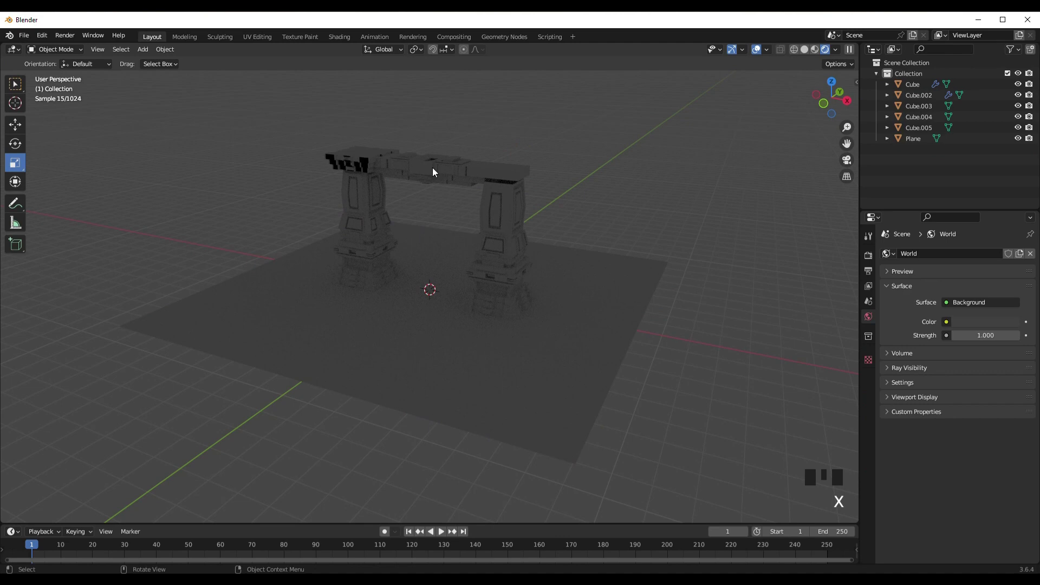
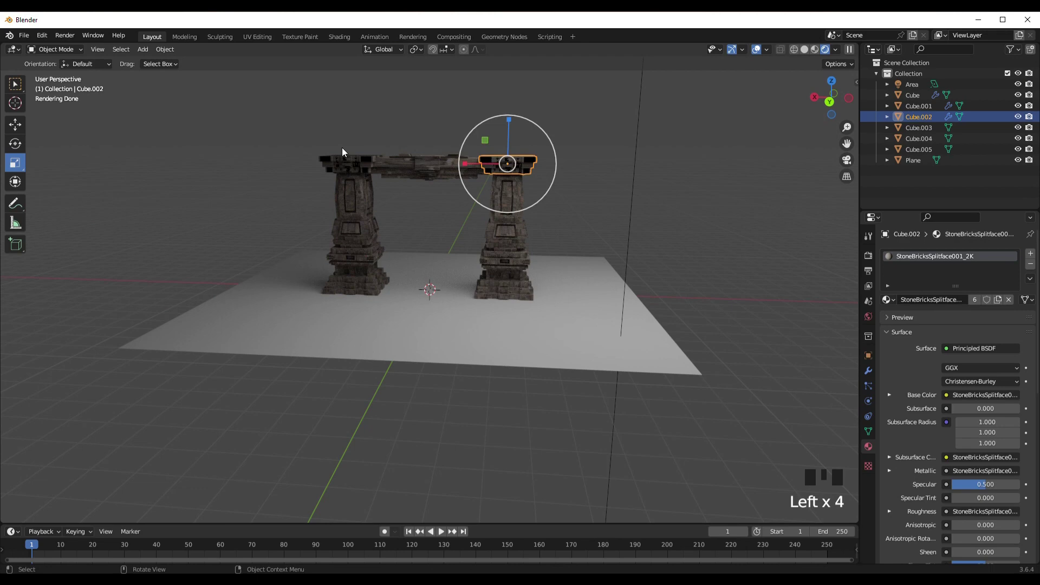
Step: Duplicate both pillars and stack the copies above the originals along Z
left_click(346, 156)
key("x")
left_click(362, 242)
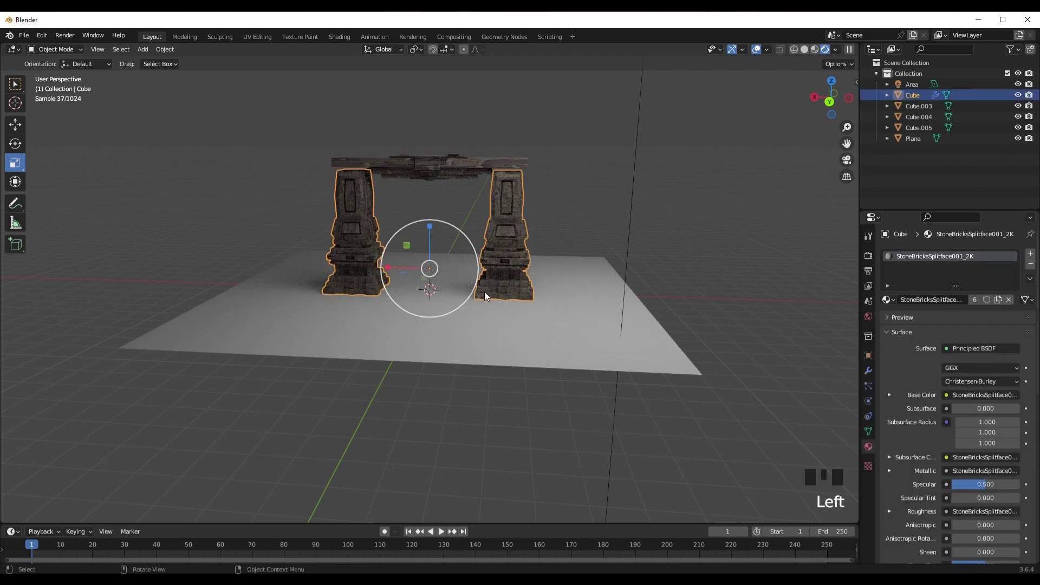
double_click(537, 247)
right_click(439, 242)
key("g")
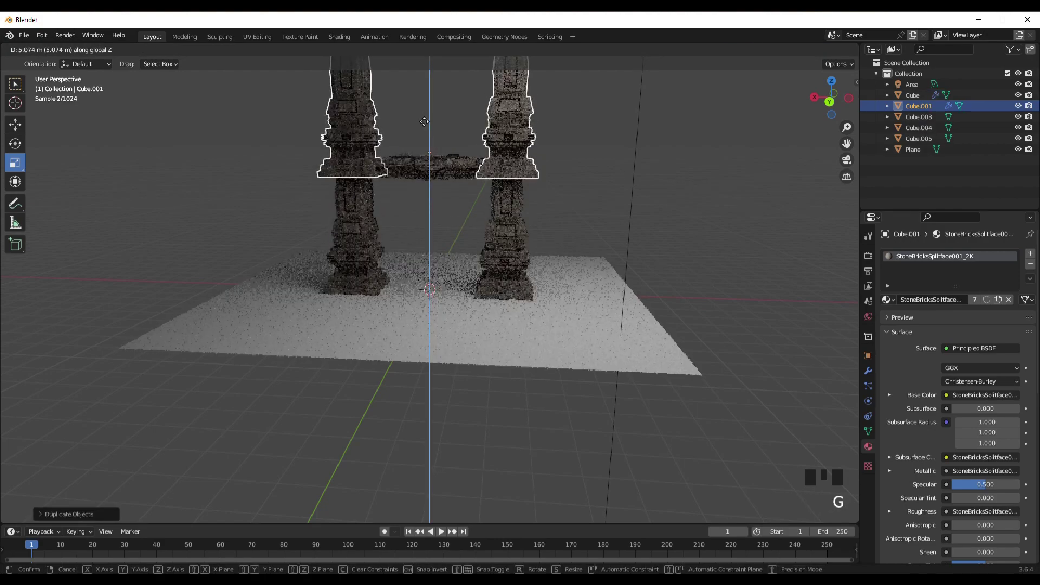
left_click(552, 180)
left_click_drag(588, 208, 559, 235)
scroll("down", 3)
scroll("down", 3)
left_click_drag(519, 253, 356, 161)
scroll("up", 3)
scroll("down", 3)
Step: Select the layered beam pieces and move a copy onto the upper pillars, closing the second story
left_click(412, 156)
left_click(396, 168)
left_click_drag(522, 180, 494, 185)
left_click_drag(502, 184, 505, 193)
scroll("up", 3)
left_click_drag(552, 187, 524, 186)
scroll("down", 3)
left_click(430, 203)
left_click(418, 158)
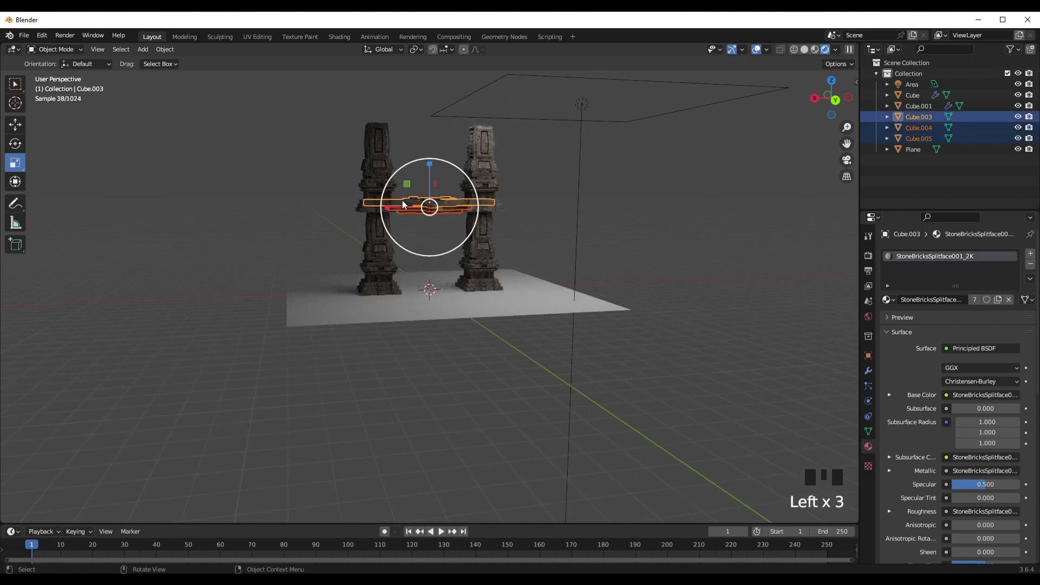
right_click(407, 204)
key("g")
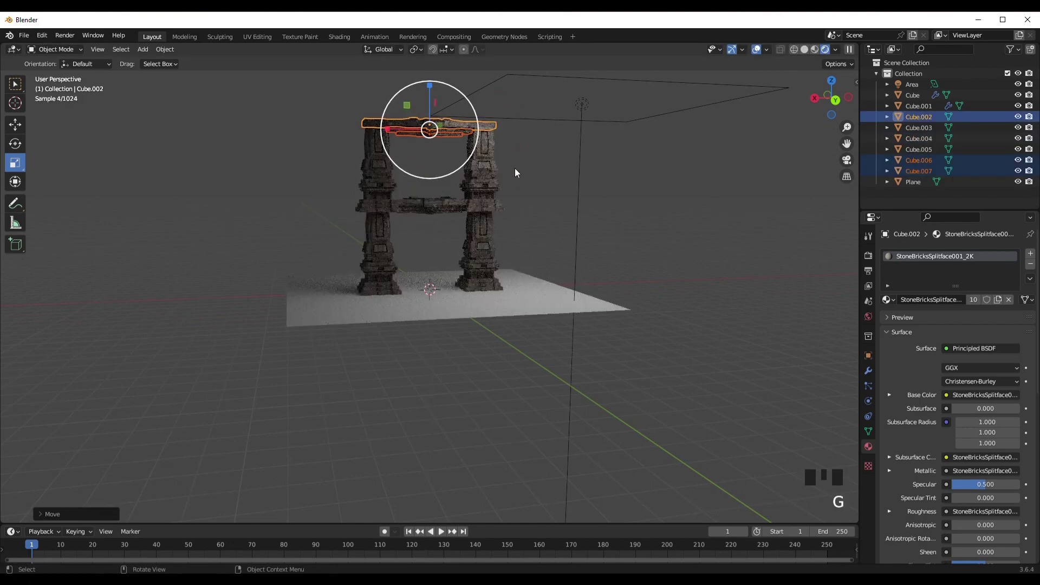
left_click(520, 174)
left_click_drag(462, 230, 561, 282)
left_click(695, 211)
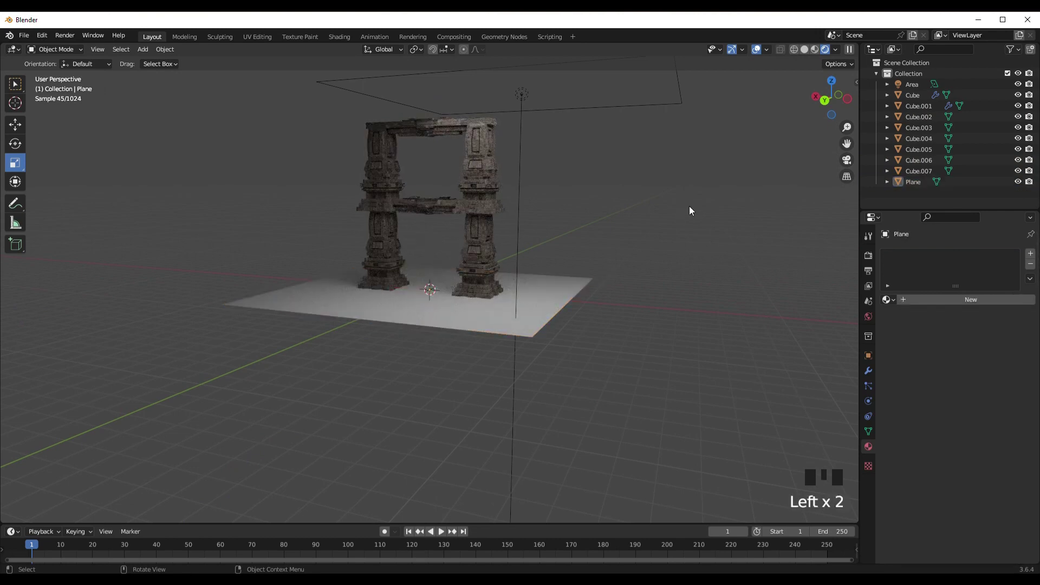
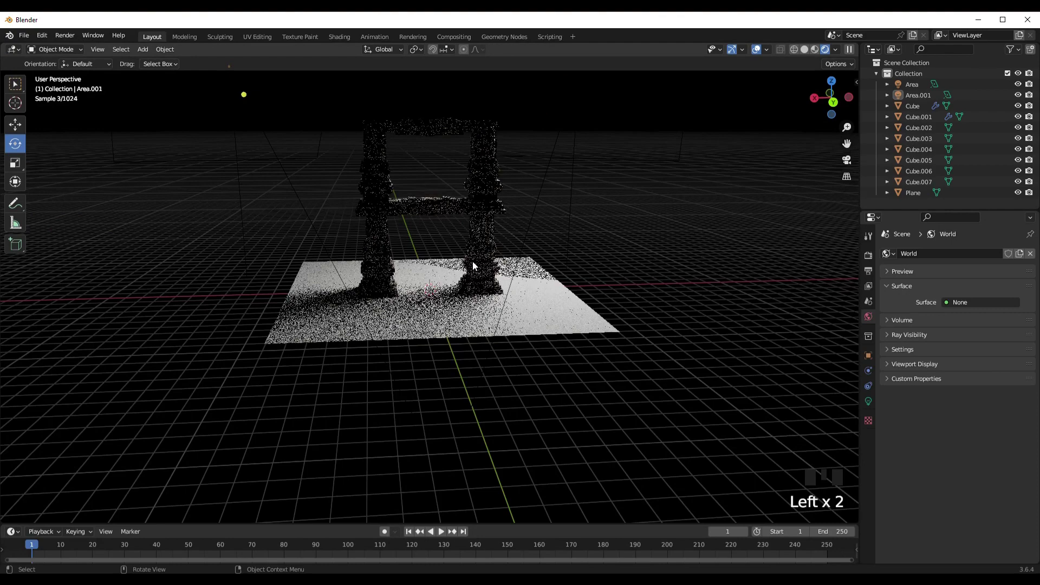
Step: Orbit and zoom around the gateway to check it against the black background
scroll("up", 3)
left_click_drag(396, 268, 483, 265)
scroll("down", 3)
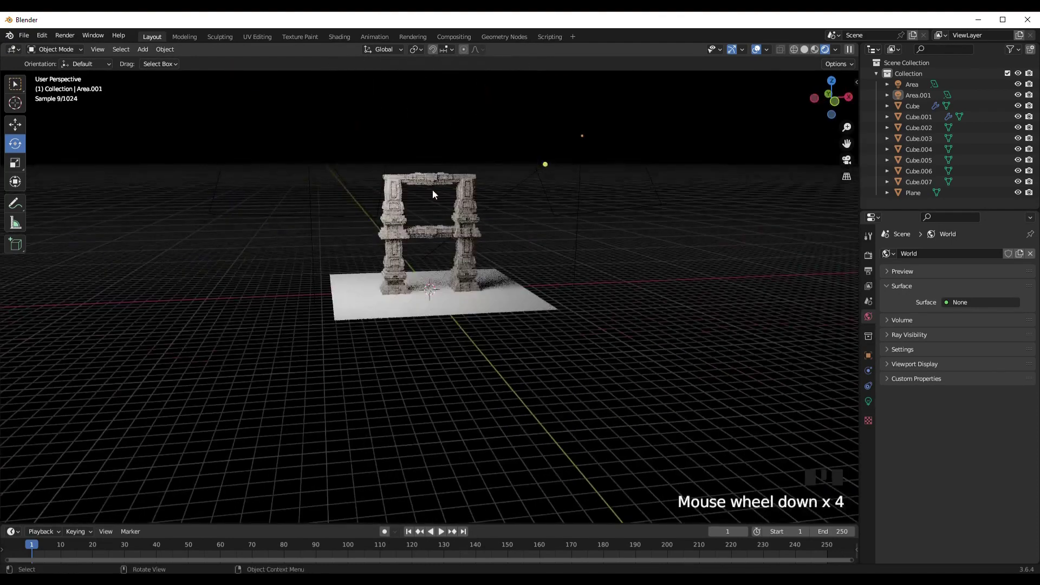
Step: Move the main Area light to a new position and lower its power to 1000 W
left_click(529, 182)
left_click(332, 178)
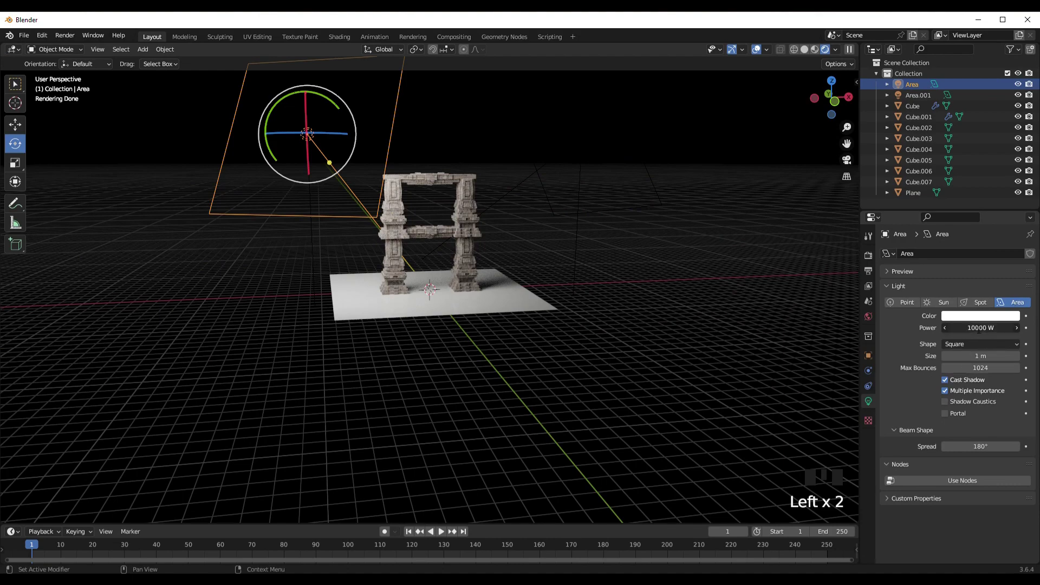
key("0")
scroll("up", 3)
key("g")
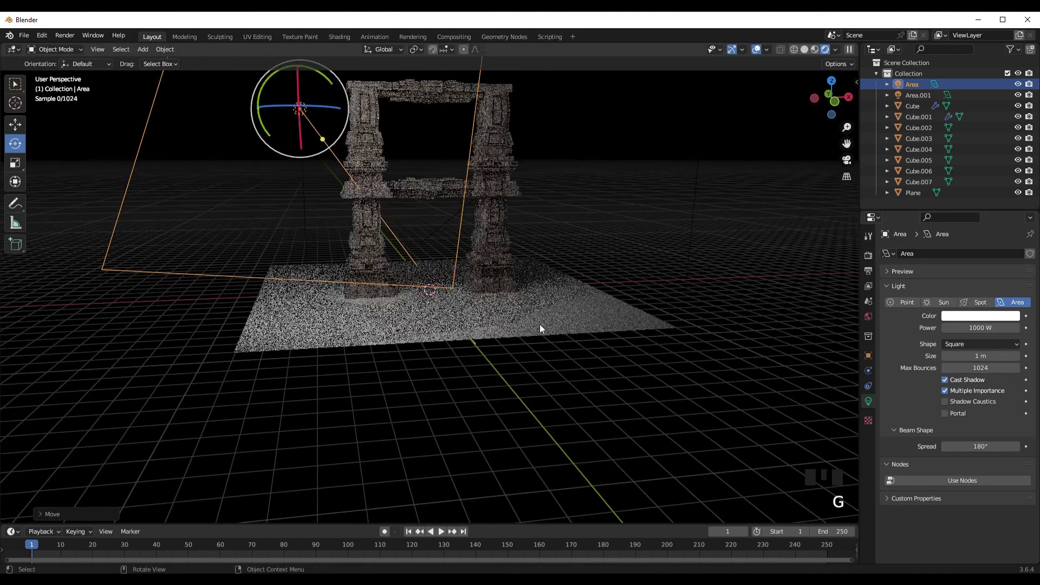
left_click(626, 273)
middle_click(496, 322)
Step: Check the lighting from several angles and select Area.001 for its 100 W setting
left_click(423, 211)
left_click_drag(108, 62, 338, 271)
scroll("down", 3)
left_click_drag(544, 257, 553, 270)
left_click_drag(557, 269, 597, 239)
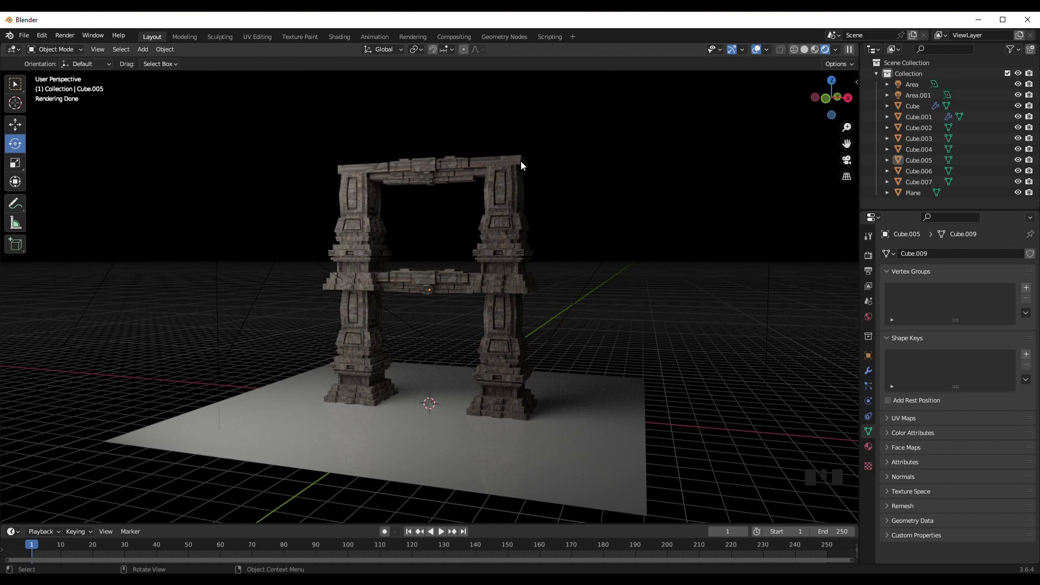
left_click(536, 152)
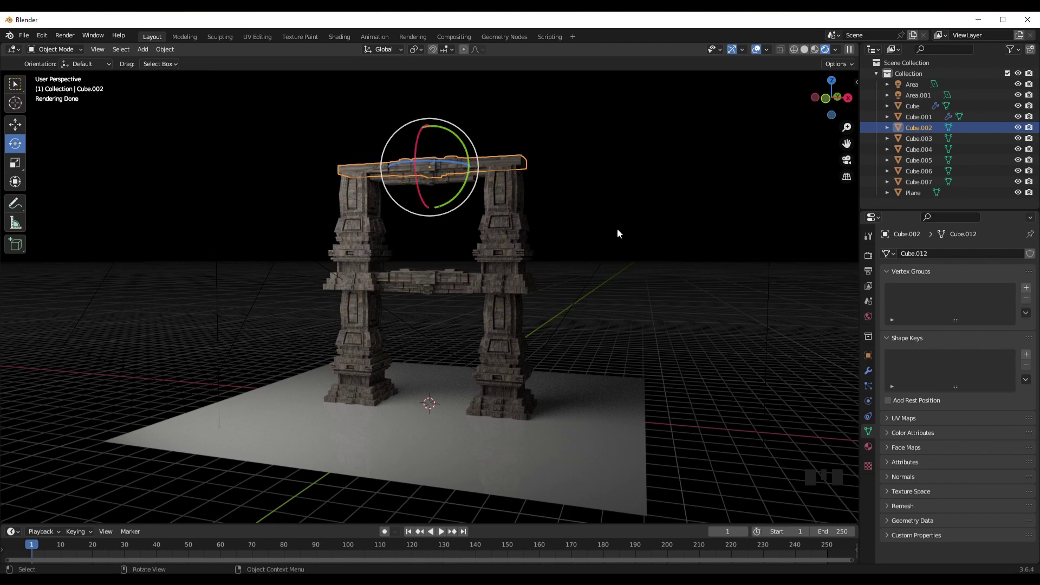
left_click(625, 232)
left_click(636, 276)
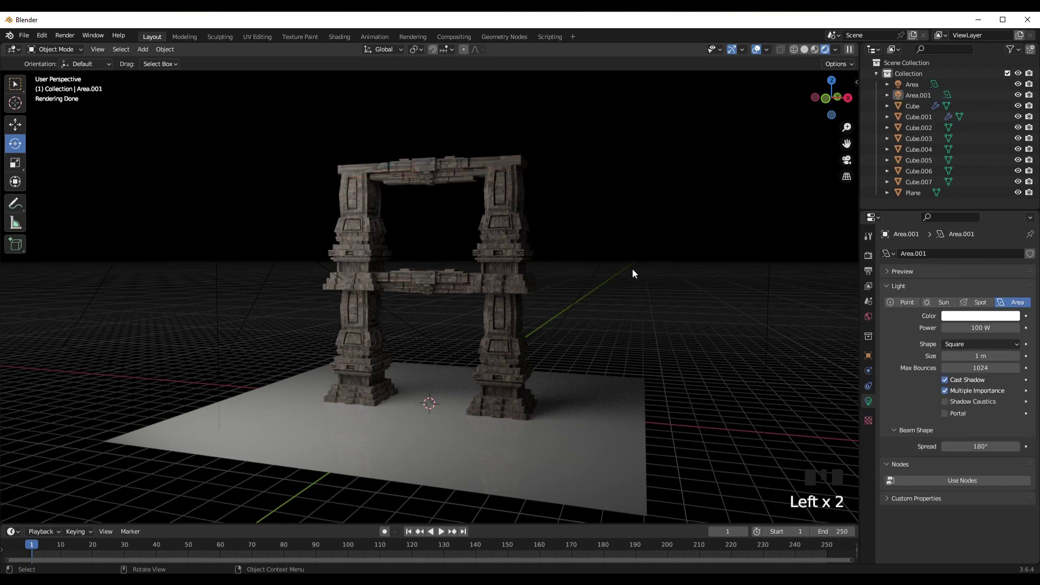